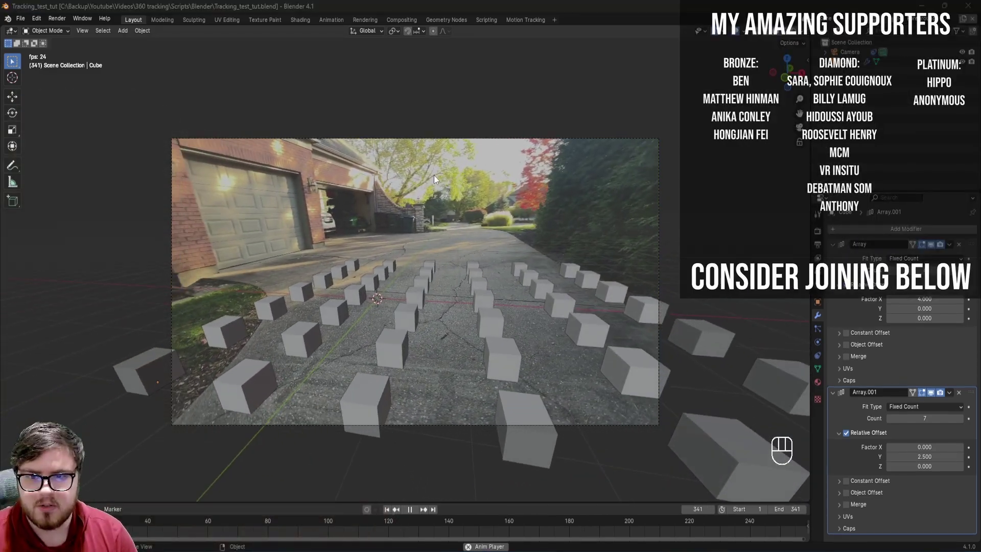
Start a fresh General scene from the File menu.
{"action": "left_click", "coordinate": [462, 218]}
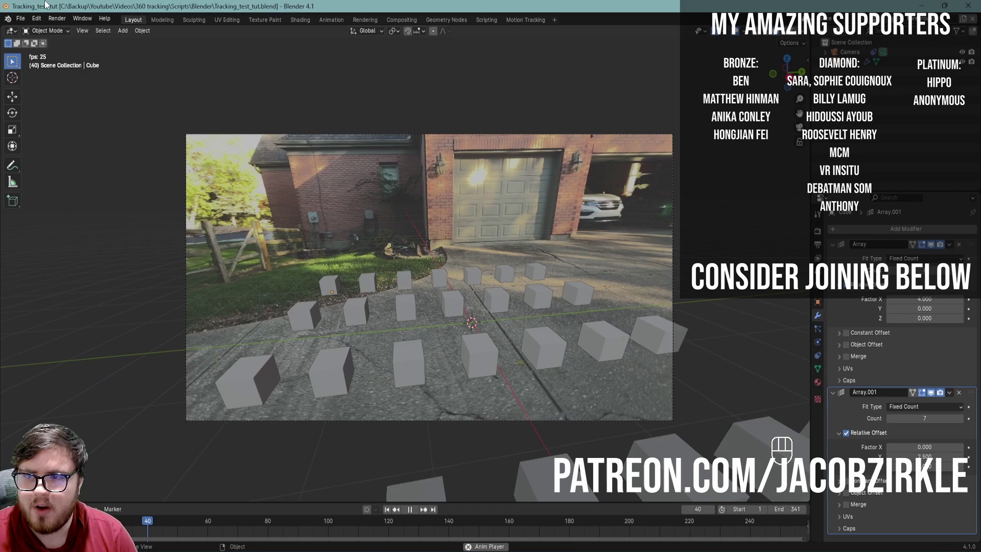
{"action": "left_click_drag", "start_coordinate": [29, 19], "coordinate": [137, 33]}
{"action": "middle_click", "coordinate": [137, 33]}
{"action": "left_click", "coordinate": [138, 33]}
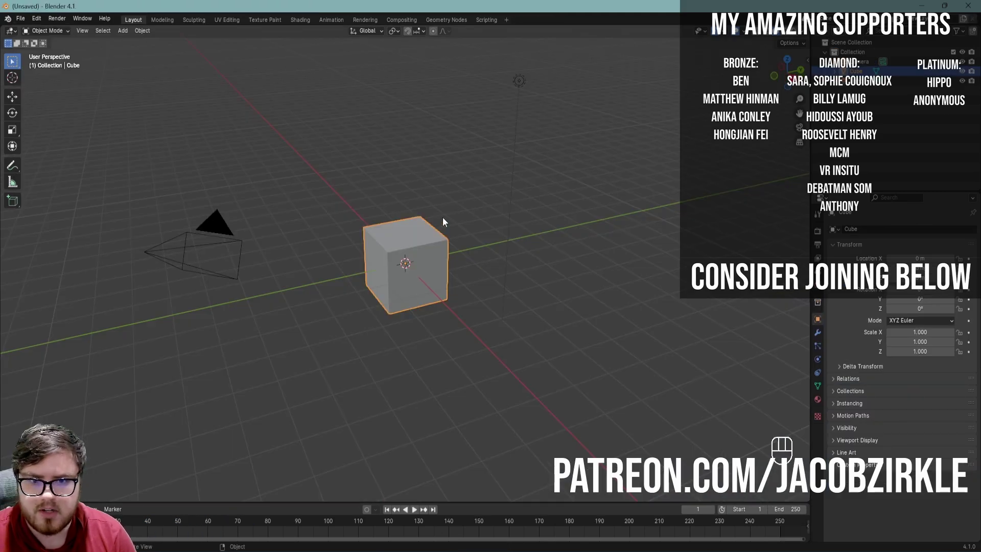
Delete the default camera, light and cube, then load the driveway .mov clip into the clip editor.
{"action": "middle_click", "coordinate": [476, 260]}
{"action": "middle_click", "coordinate": [457, 245]}
{"action": "key", "text": "a"}
{"action": "key", "text": "Delete"}
{"action": "middle_click", "coordinate": [465, 226]}
{"action": "left_click", "coordinate": [466, 206]}
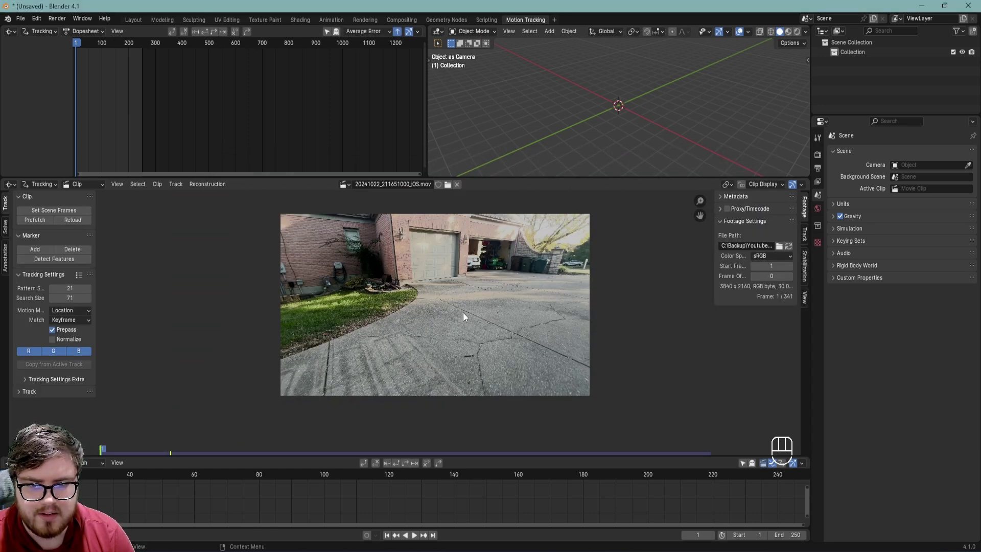
Set scene frames to the clip, prefetch it, and match to Previous Frame with Normalize enabled.
{"action": "left_click", "coordinate": [468, 297]}
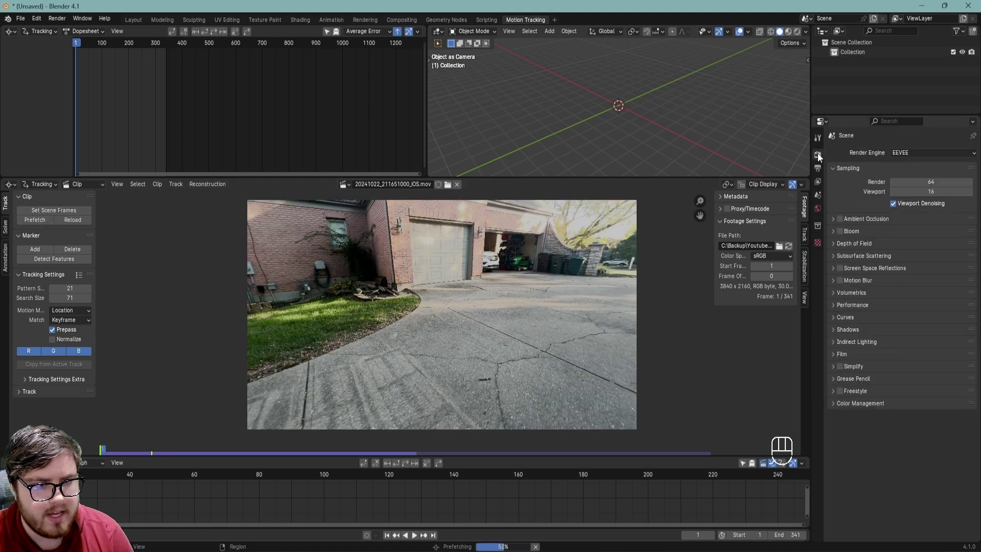
{"action": "left_click", "coordinate": [855, 406]}
{"action": "left_click_drag", "start_coordinate": [912, 434], "coordinate": [910, 444]}
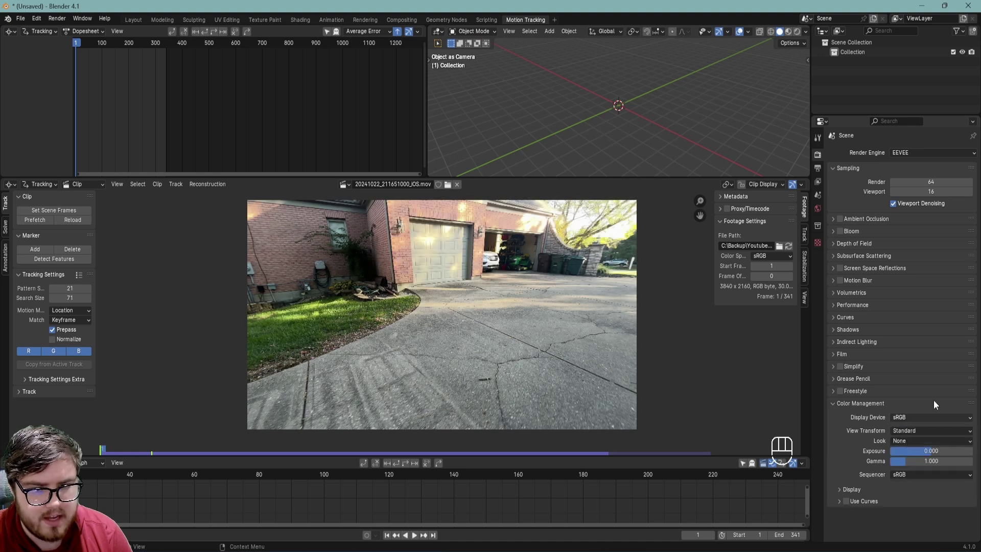
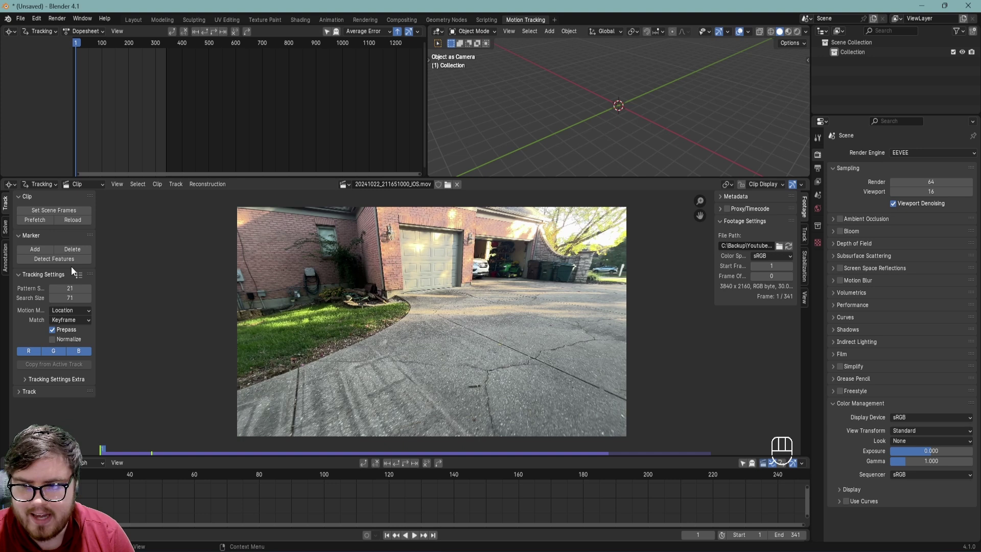
{"action": "left_click", "coordinate": [66, 342]}
{"action": "left_click", "coordinate": [73, 329]}
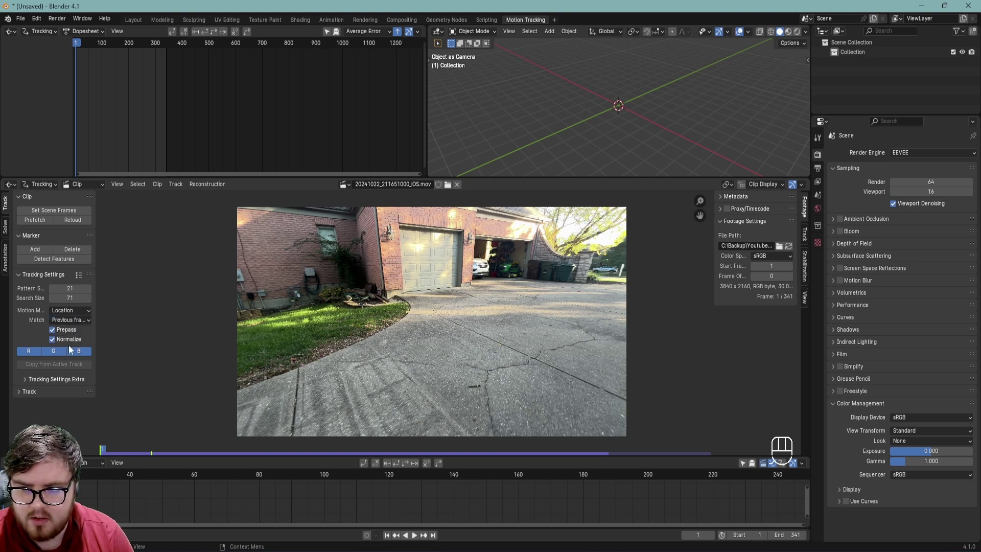
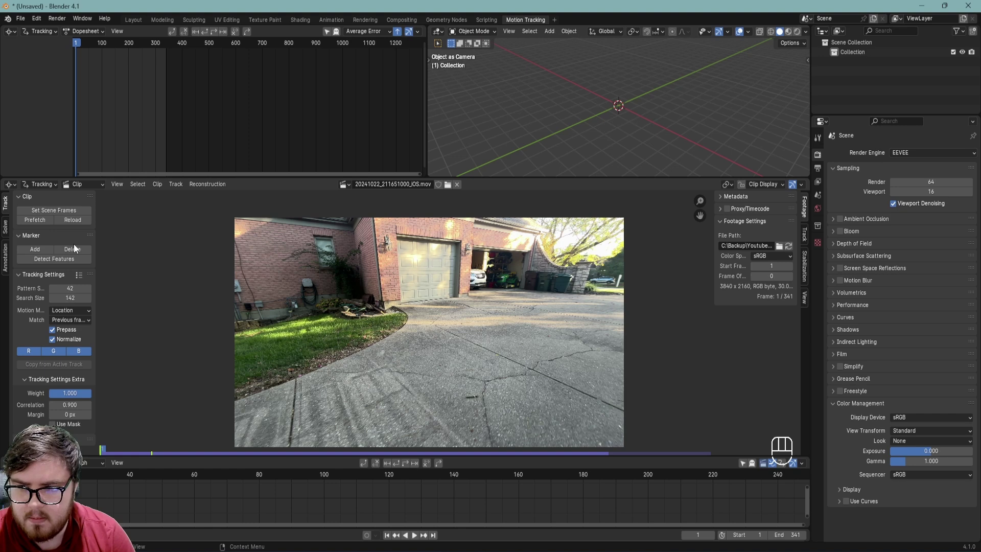
Detect features on the first frame with the threshold lowered to 0.010 for dense markers.
{"action": "left_click", "coordinate": [66, 262]}
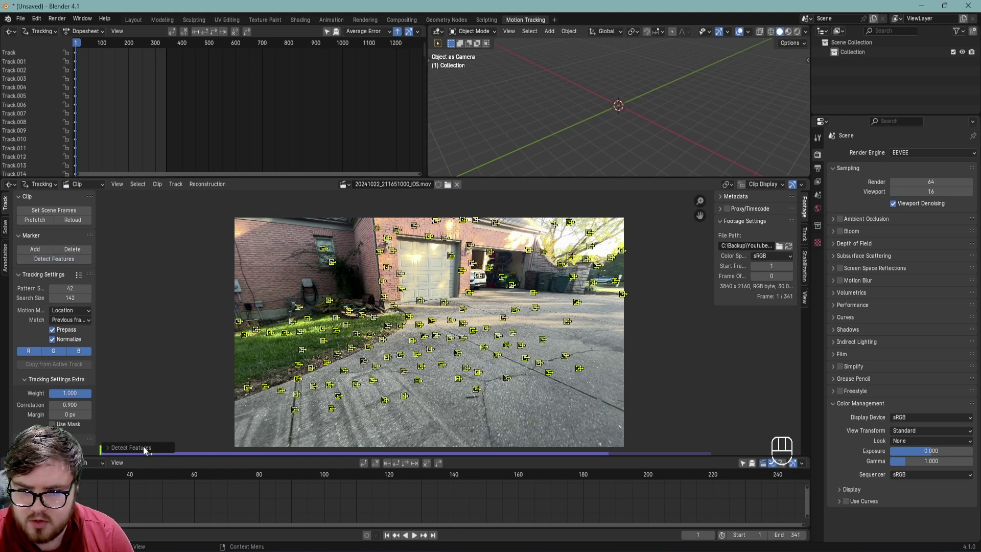
{"action": "left_click", "coordinate": [133, 448]}
{"action": "left_click_drag", "start_coordinate": [332, 404], "coordinate": [193, 439]}
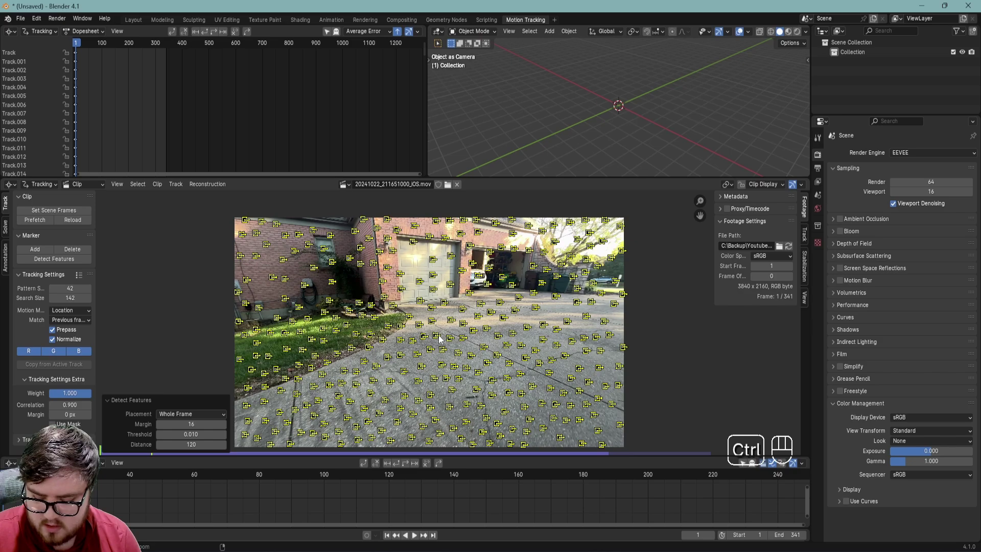
{"action": "key", "text": "ctrl+t"}
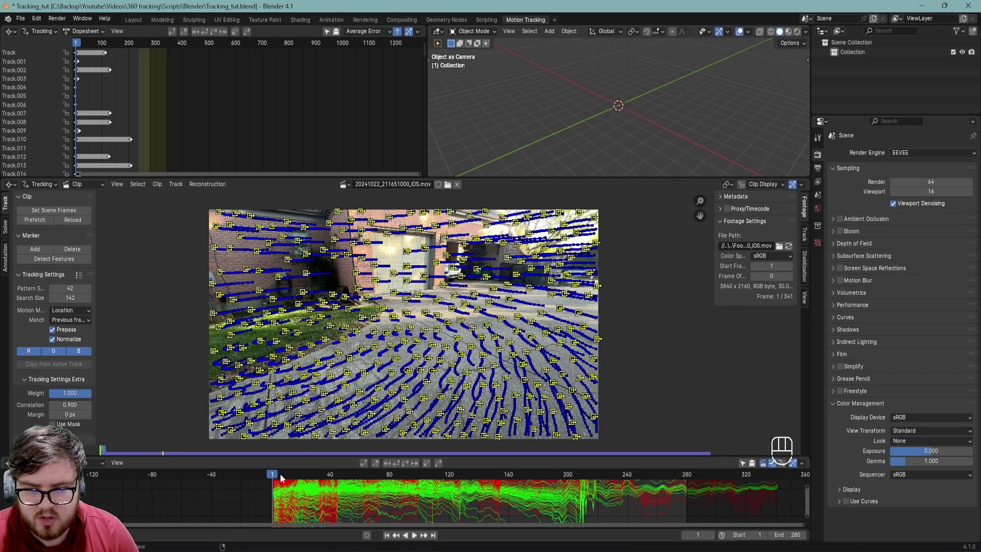
{"action": "left_click_drag", "start_coordinate": [296, 476], "coordinate": [536, 491]}
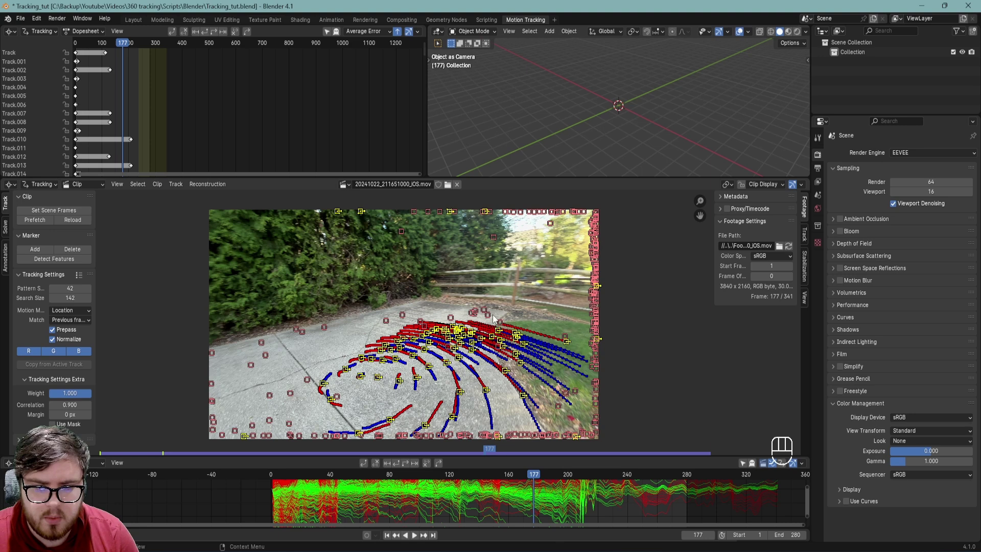
{"action": "left_click_drag", "start_coordinate": [542, 477], "coordinate": [574, 480]}
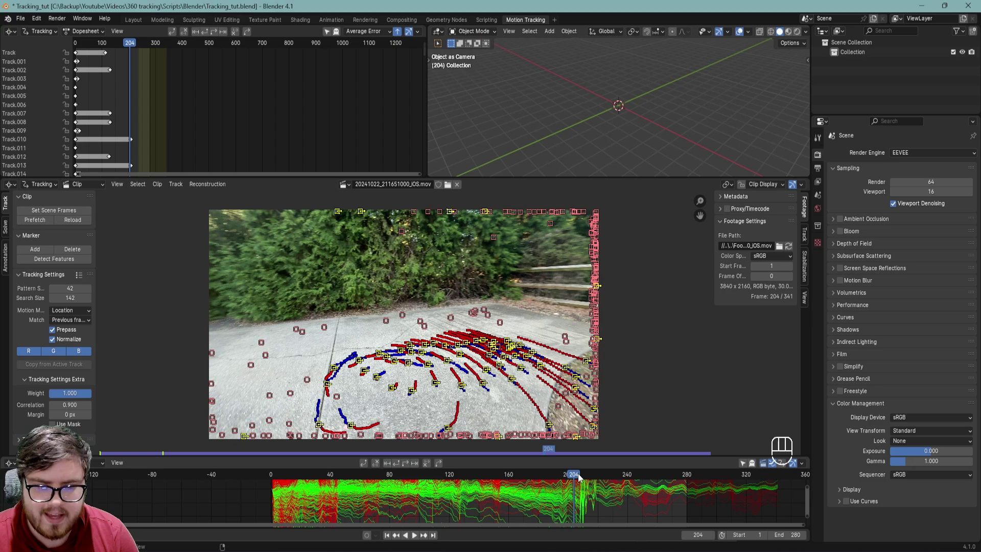
{"action": "left_click_drag", "start_coordinate": [581, 477], "coordinate": [689, 494]}
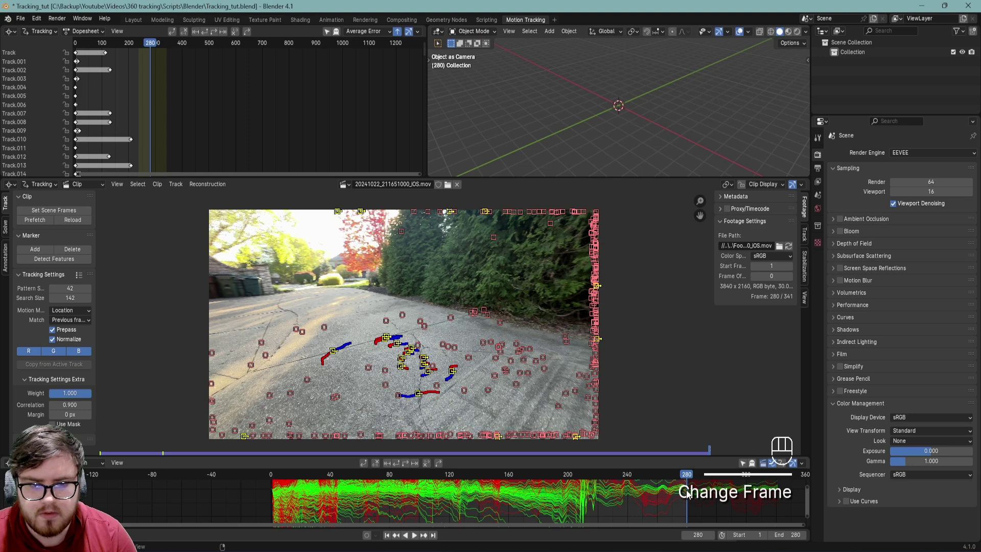
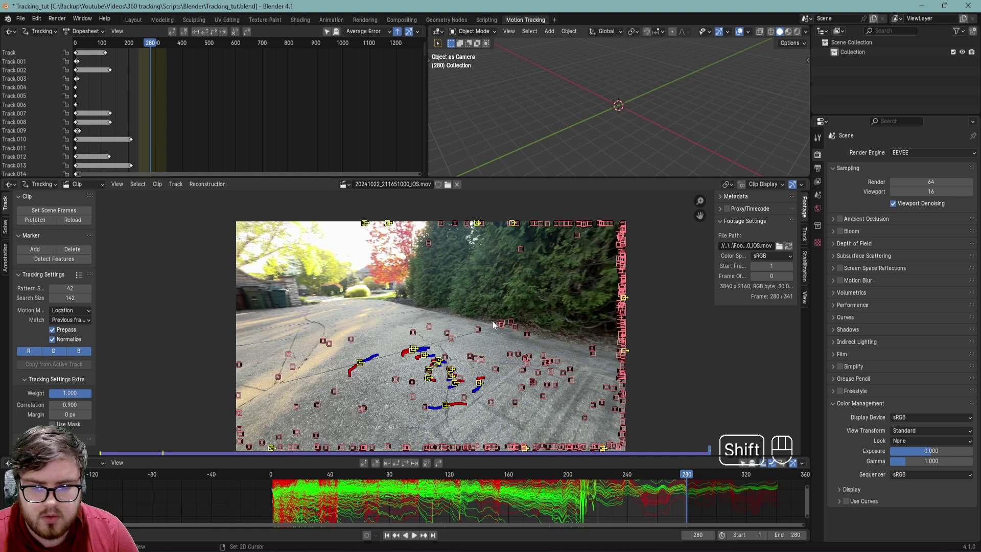
Detect features at frame 280, track them backward, and scrub back to frame 158 to review.
{"action": "left_click", "coordinate": [60, 265]}
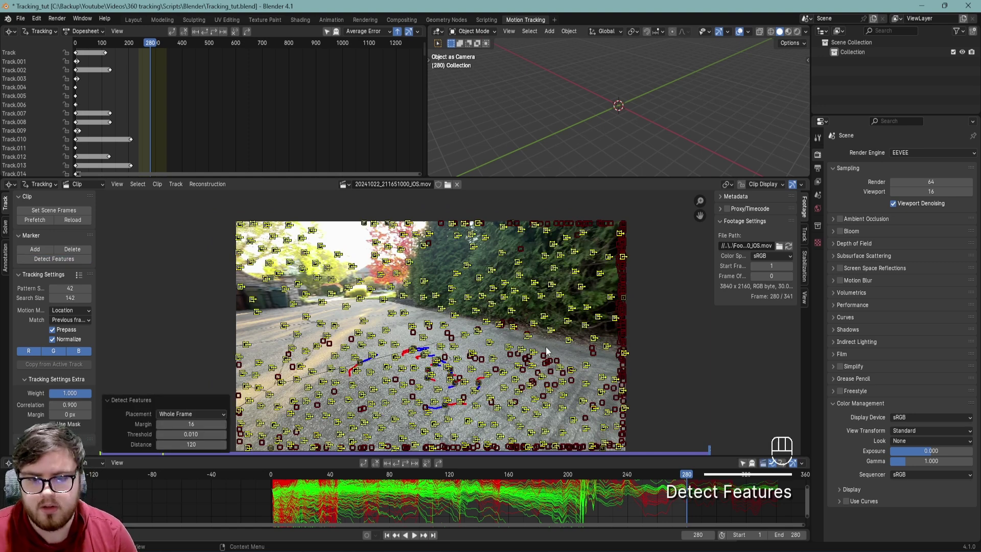
{"action": "key", "text": "ctrl+shift+t"}
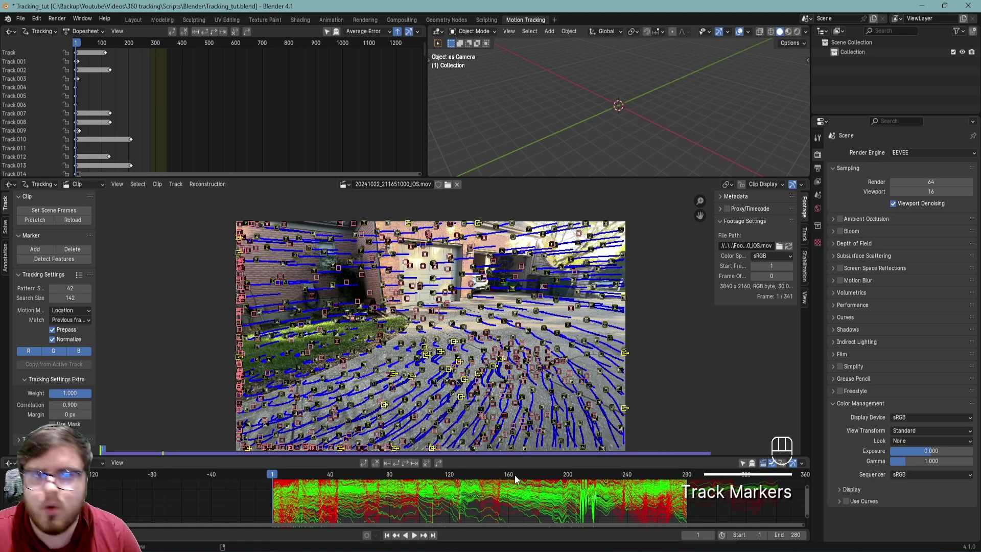
{"action": "left_click_drag", "start_coordinate": [541, 477], "coordinate": [599, 483]}
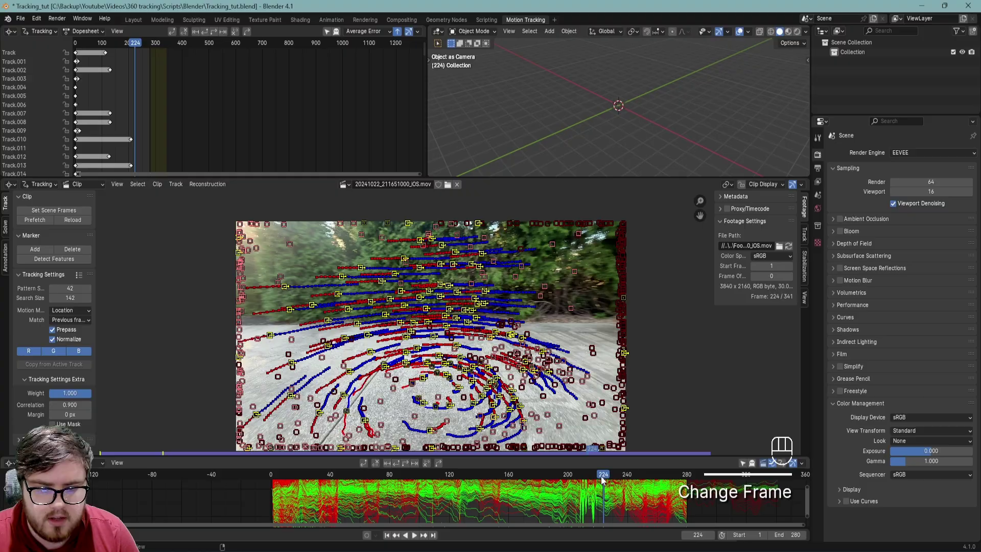
{"action": "left_click_drag", "start_coordinate": [329, 500], "coordinate": [640, 490]}
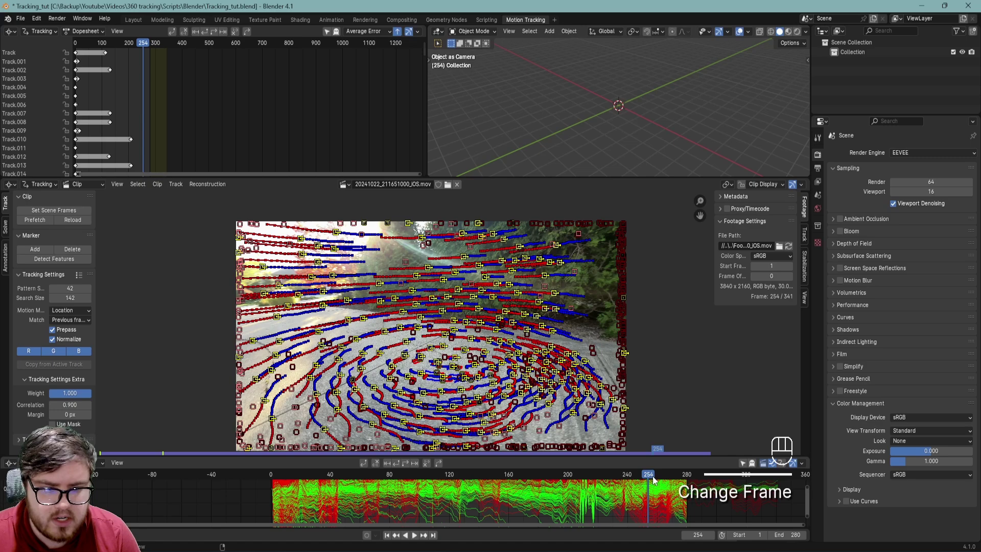
{"action": "left_click_drag", "start_coordinate": [652, 478], "coordinate": [580, 490]}
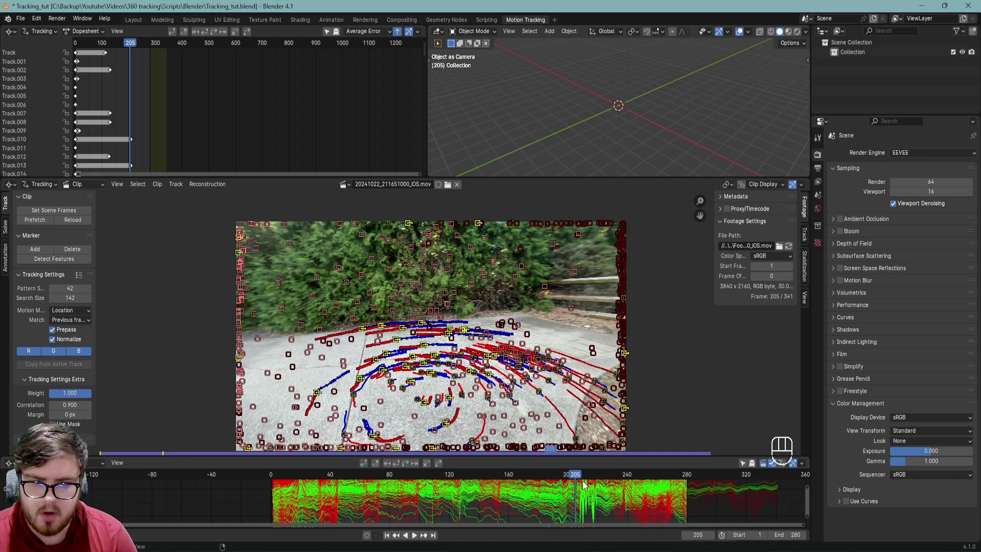
{"action": "left_click_drag", "start_coordinate": [506, 477], "coordinate": [534, 463]}
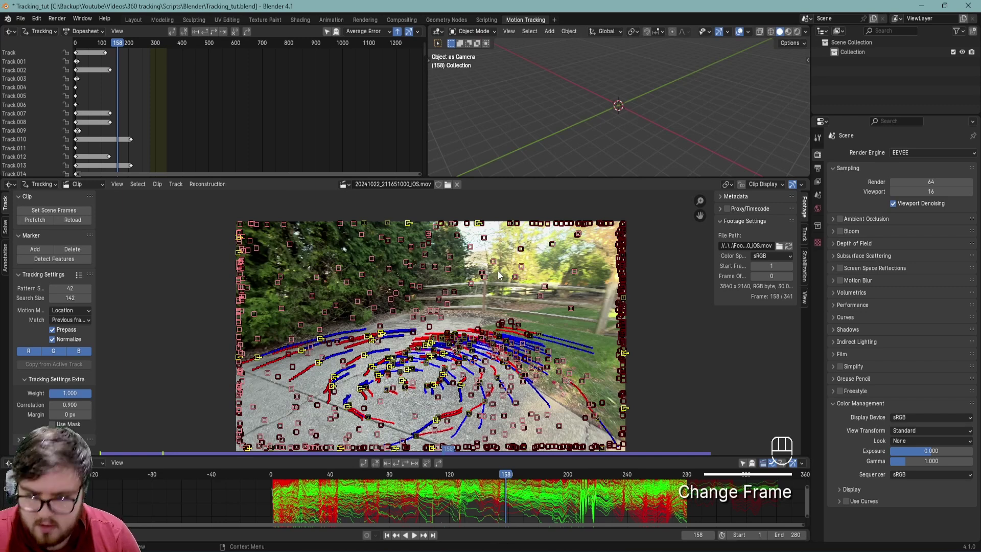
Delete the lost tracks, detect new features at frame 159 and track them forward.
{"action": "key", "text": "alt+d"}
{"action": "left_click", "coordinate": [472, 313]}
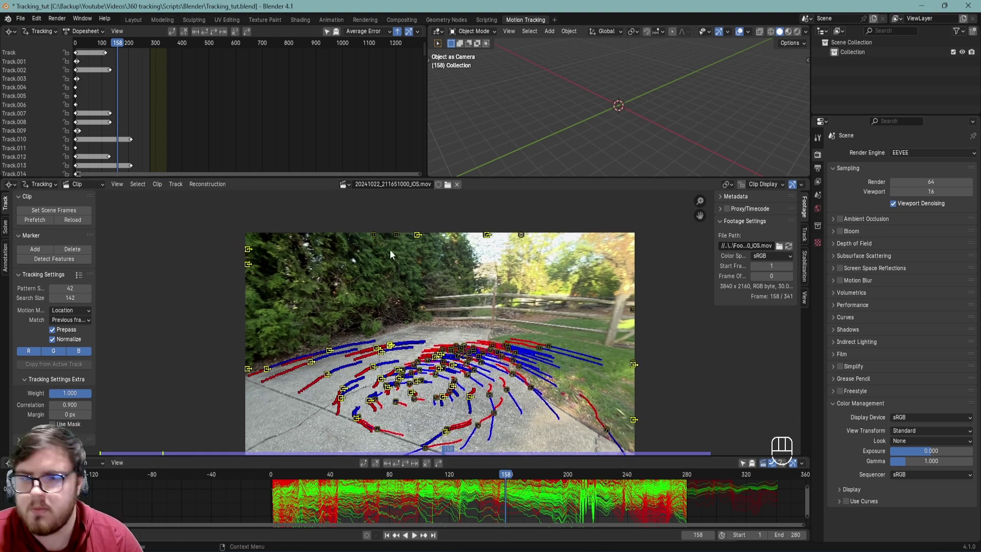
{"action": "left_click_drag", "start_coordinate": [516, 480], "coordinate": [511, 512]}
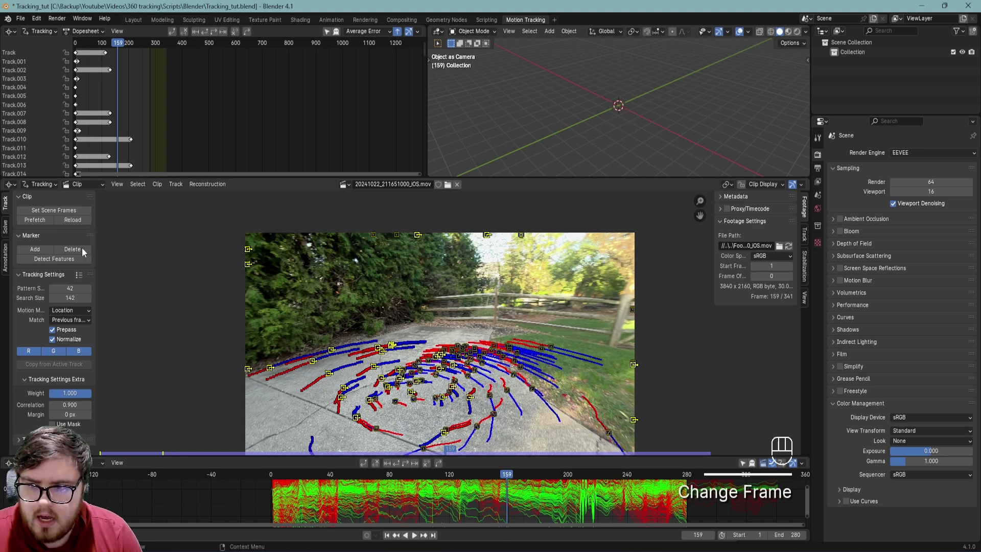
{"action": "left_click", "coordinate": [611, 325]}
{"action": "key", "text": "ctrl+t"}
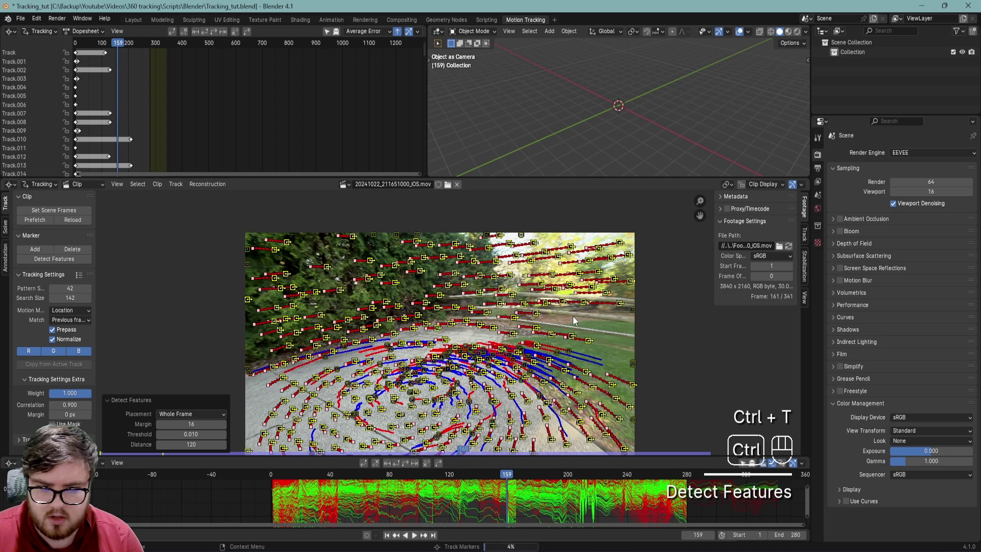
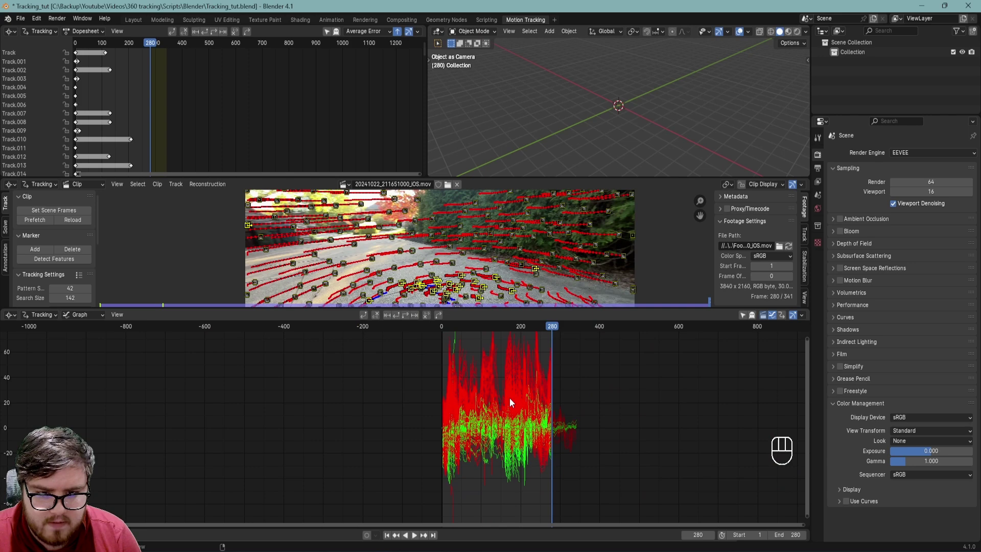
Stretch the error graph to inspect spikes, then shrink it back to restore the clip view.
{"action": "left_click", "coordinate": [513, 390]}
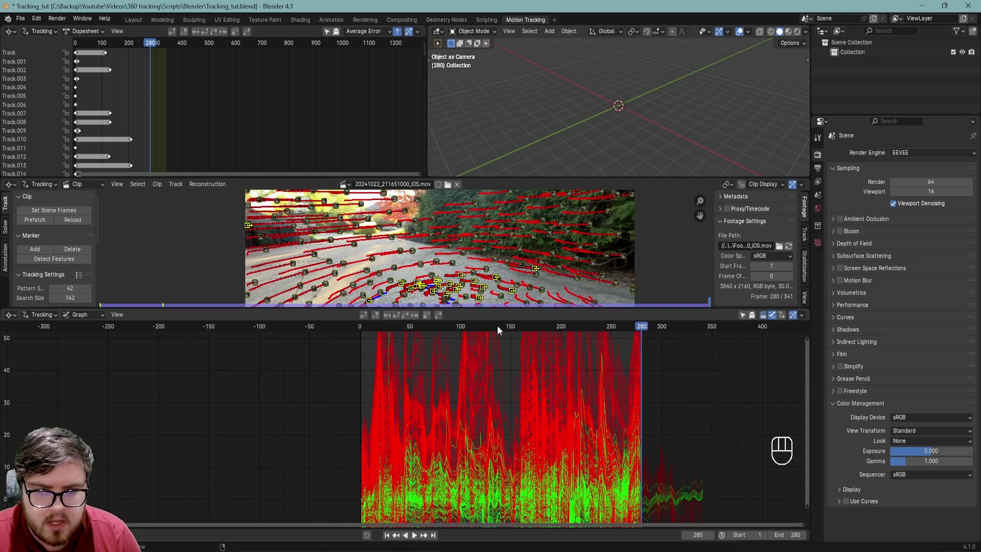
{"action": "left_click_drag", "start_coordinate": [535, 266], "coordinate": [553, 465]}
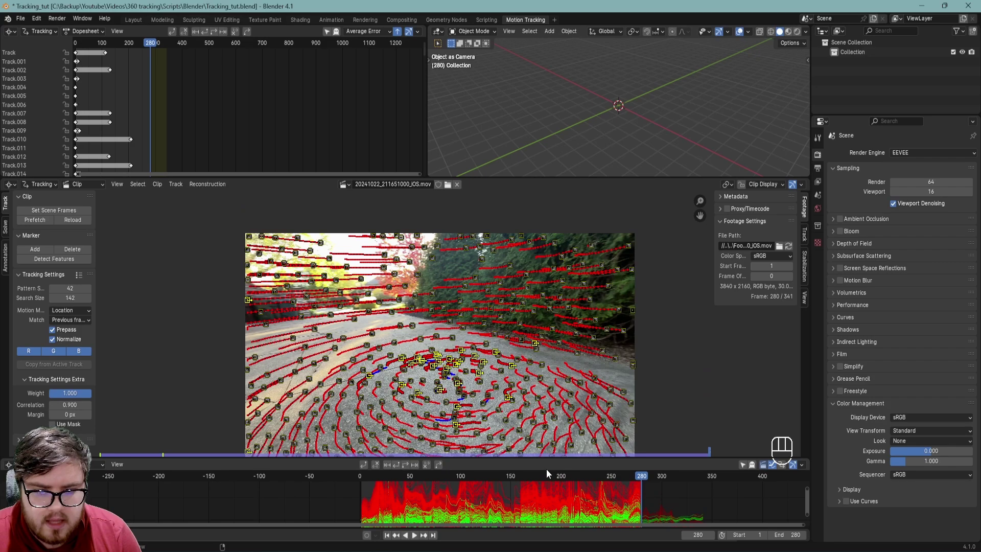
{"action": "left_click_drag", "start_coordinate": [542, 478], "coordinate": [525, 480]}
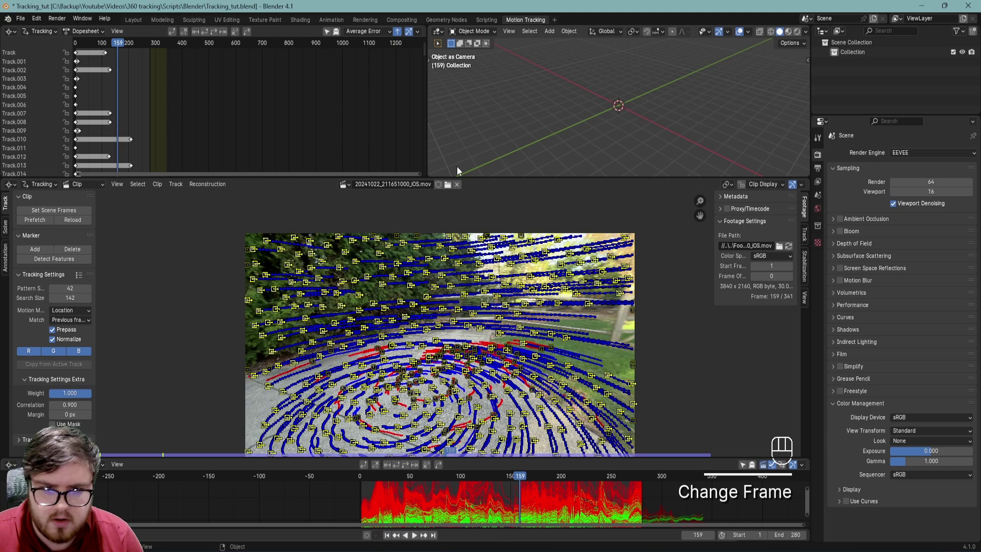
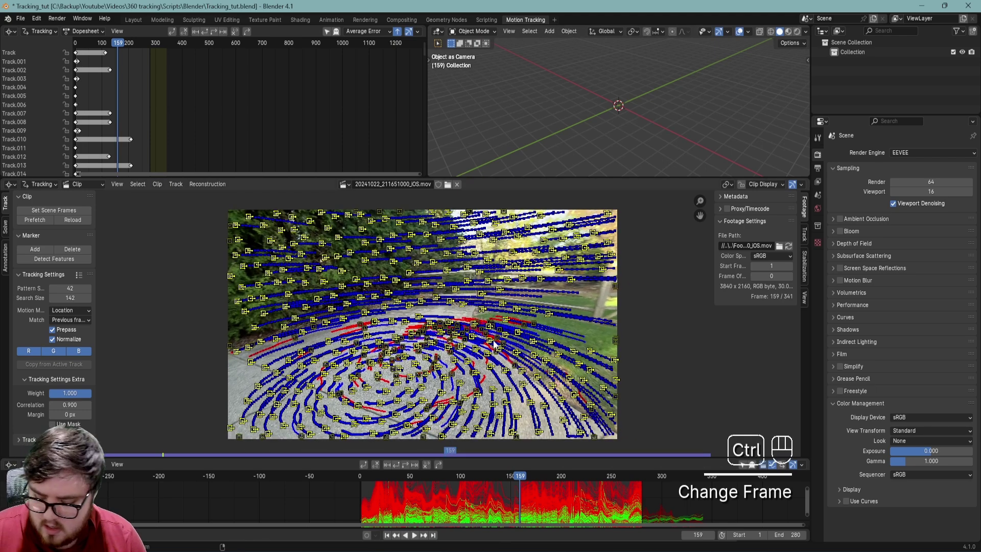
Track the frame-159 markers backward and scrub the clip to review the trails.
{"action": "key", "text": "ctrl+shift+t"}
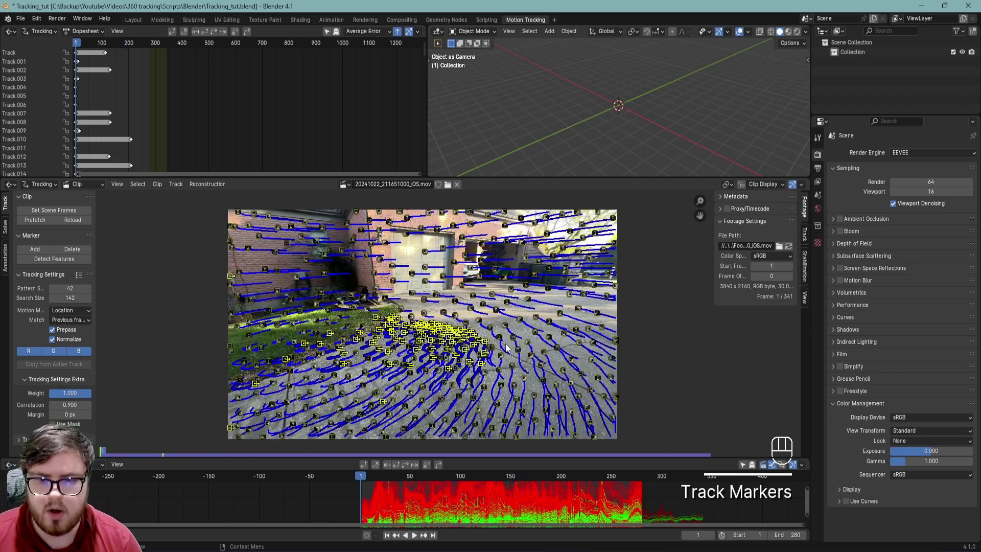
{"action": "left_click_drag", "start_coordinate": [367, 478], "coordinate": [586, 486]}
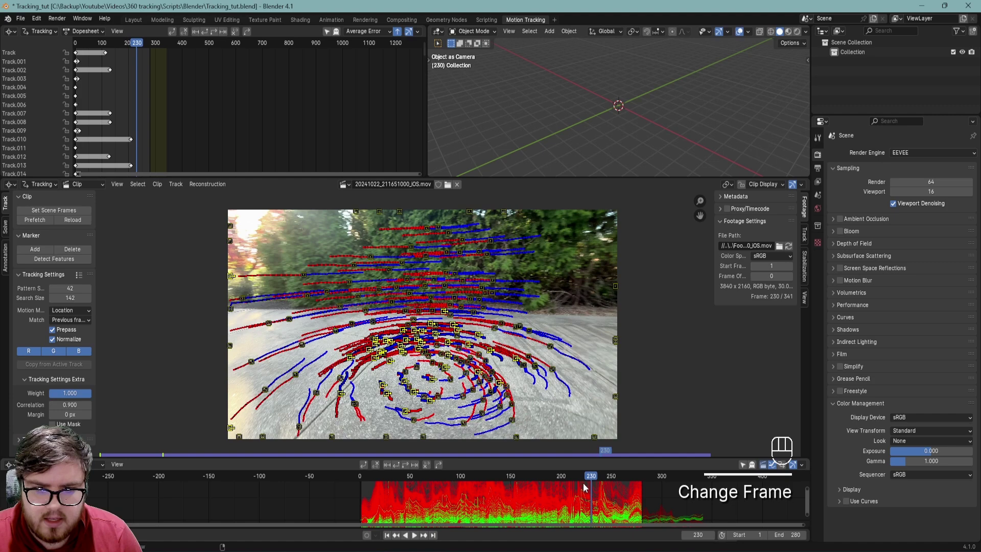
{"action": "left_click_drag", "start_coordinate": [591, 480], "coordinate": [575, 479]}
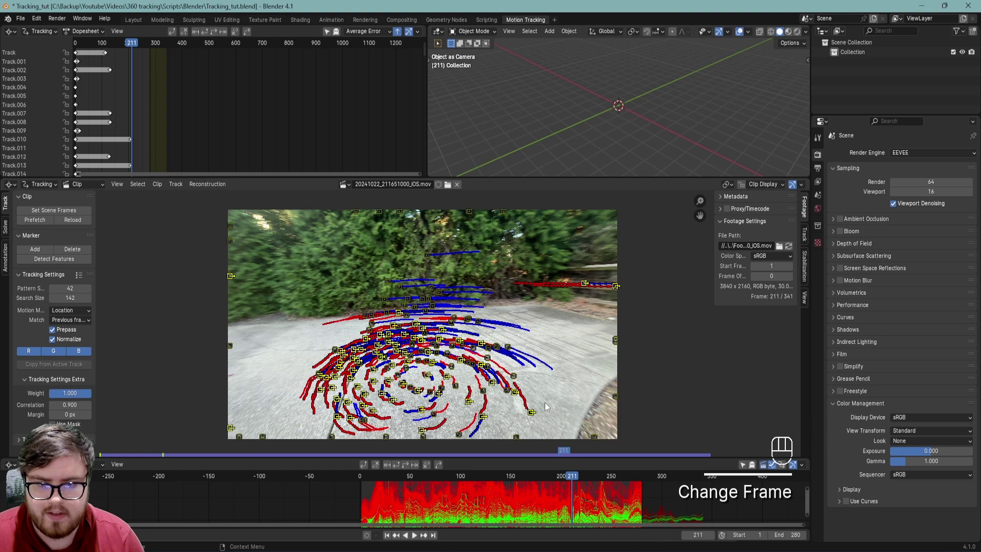
{"action": "left_click_drag", "start_coordinate": [78, 263], "coordinate": [438, 262]}
Track forward, select every marker and track them backward through the footage.
{"action": "key", "text": "ctrl+t"}
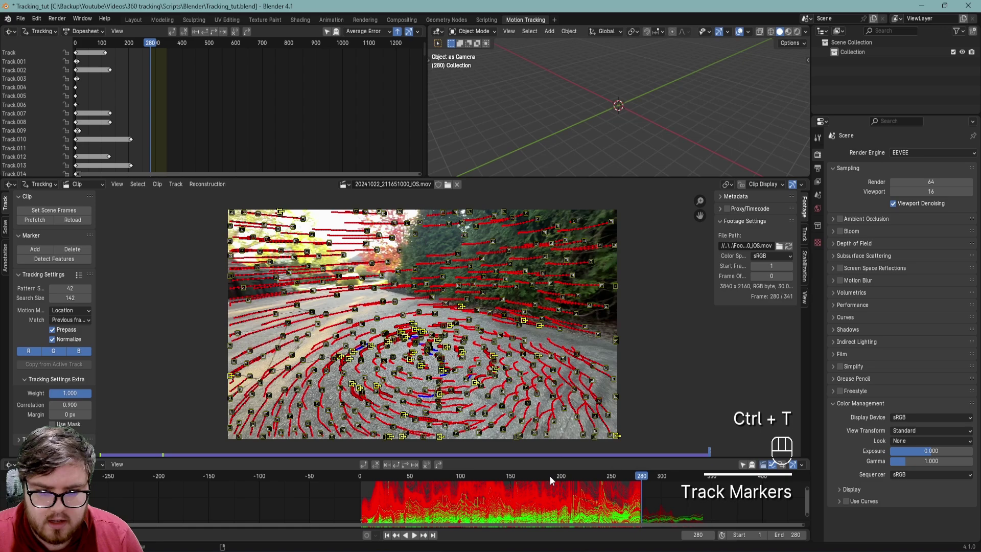
{"action": "left_click_drag", "start_coordinate": [549, 479], "coordinate": [574, 471]}
{"action": "key", "text": "Right"}
{"action": "key", "text": "ctrl+shift+t"}
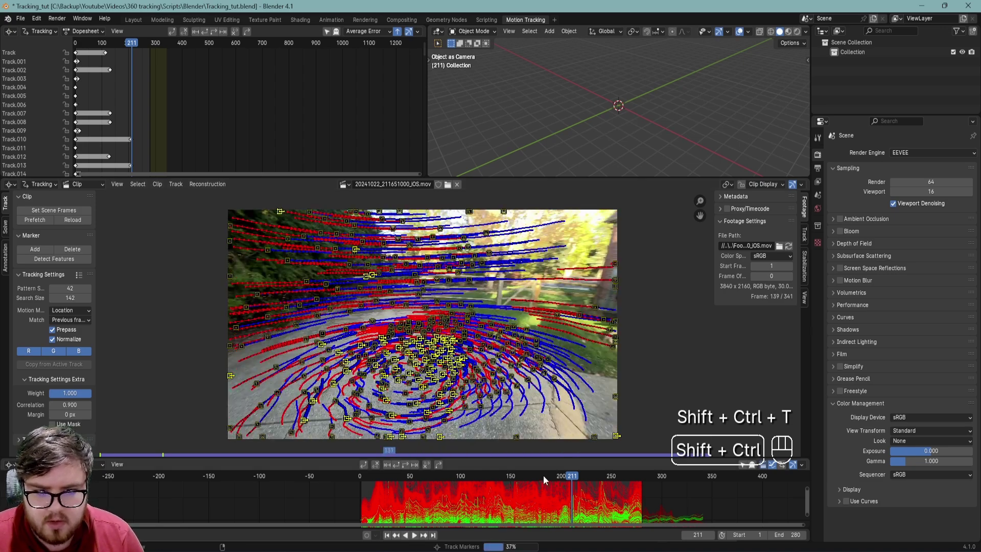
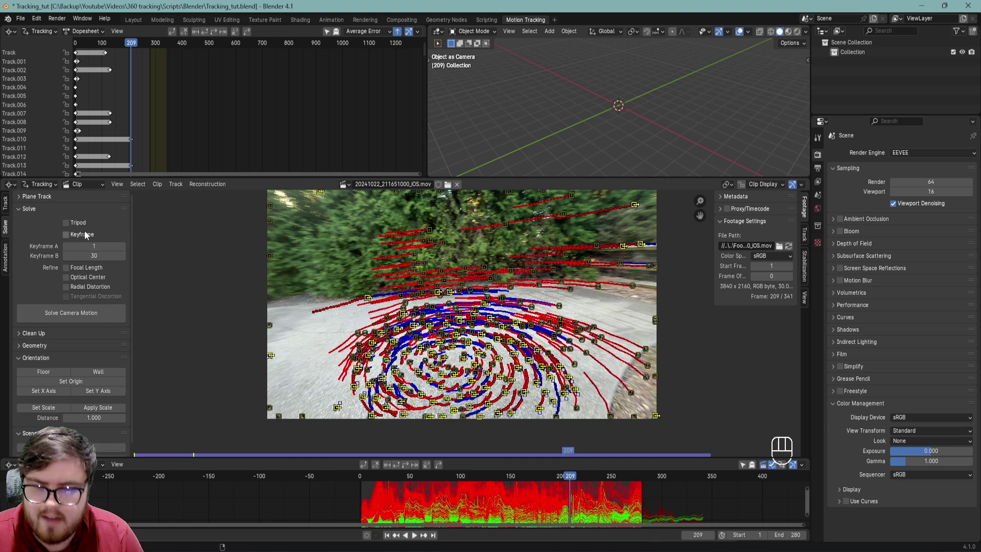
Solve camera motion with keyframes 250 and 275, refining focal length, optical centre and radial distortion.
{"action": "left_click_drag", "start_coordinate": [464, 480], "coordinate": [312, 264]}
{"action": "left_click_drag", "start_coordinate": [624, 483], "coordinate": [629, 477]}
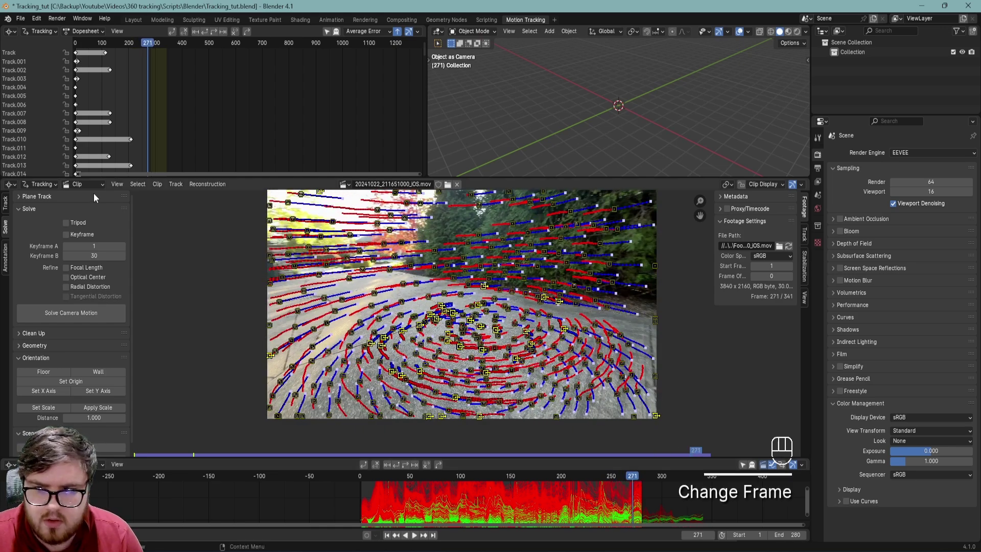
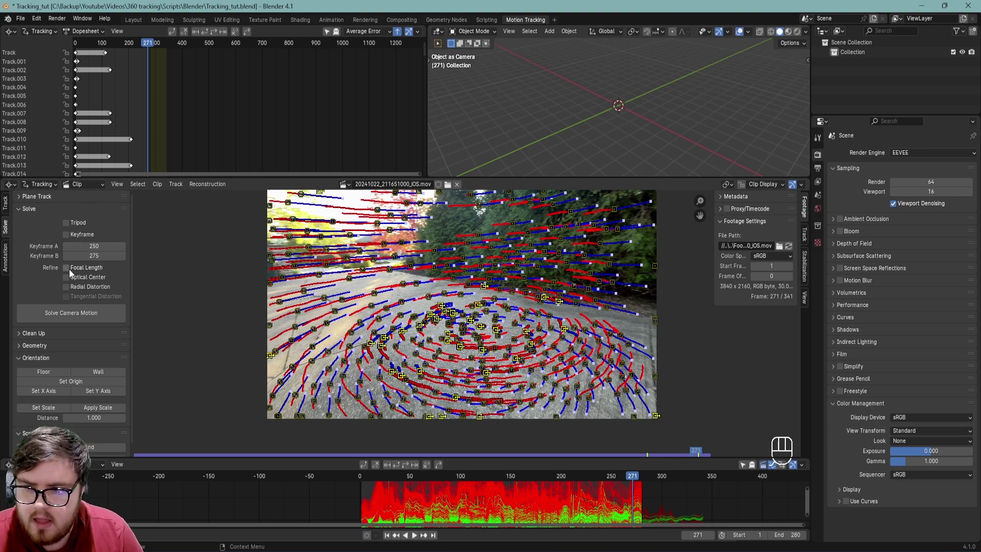
{"action": "left_click", "coordinate": [72, 272]}
{"action": "left_click", "coordinate": [74, 281]}
{"action": "left_click", "coordinate": [75, 288]}
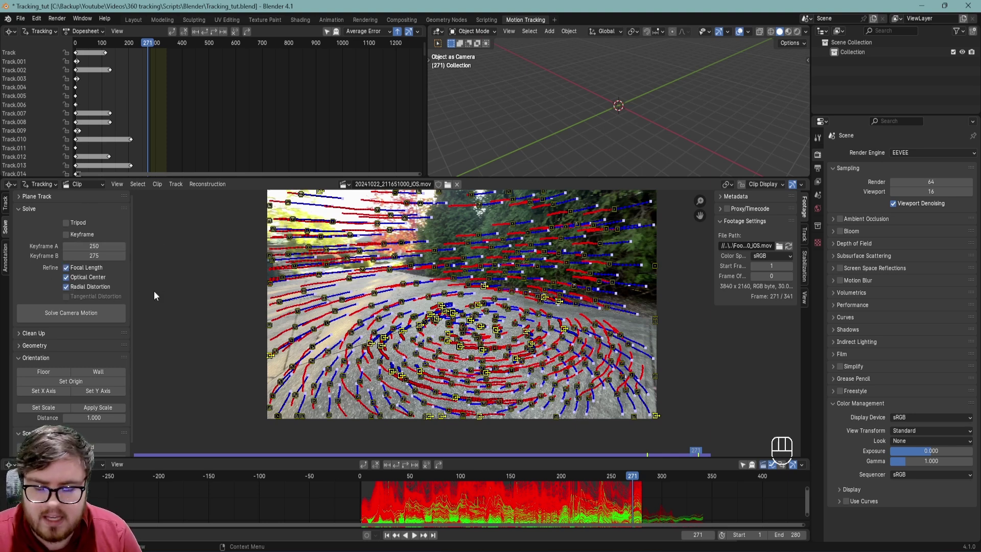
{"action": "left_click_drag", "start_coordinate": [96, 315], "coordinate": [270, 352]}
Save, recentre the footage and enlarge the error graph to inspect the 5.93 px solve.
{"action": "key", "text": "ctrl+s"}
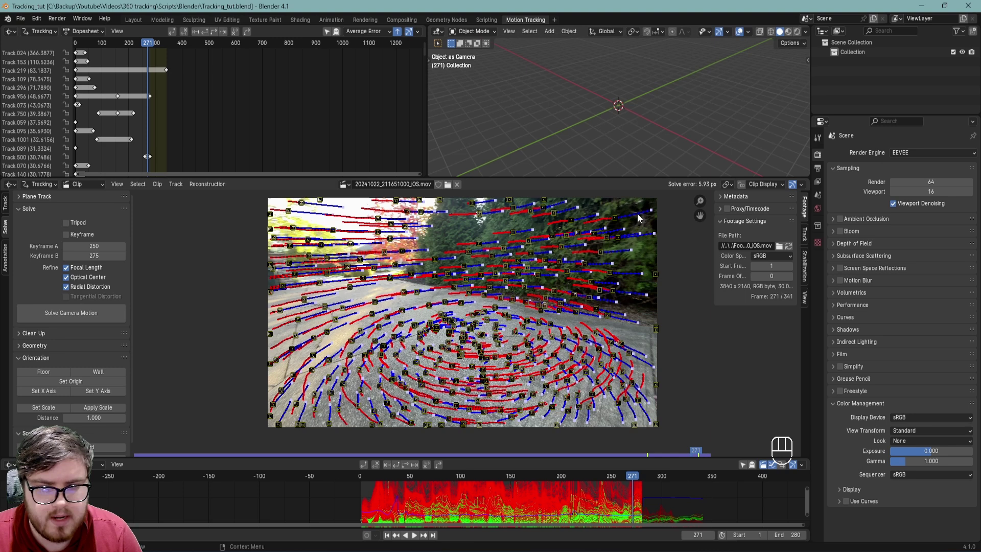
{"action": "middle_click", "coordinate": [721, 460]}
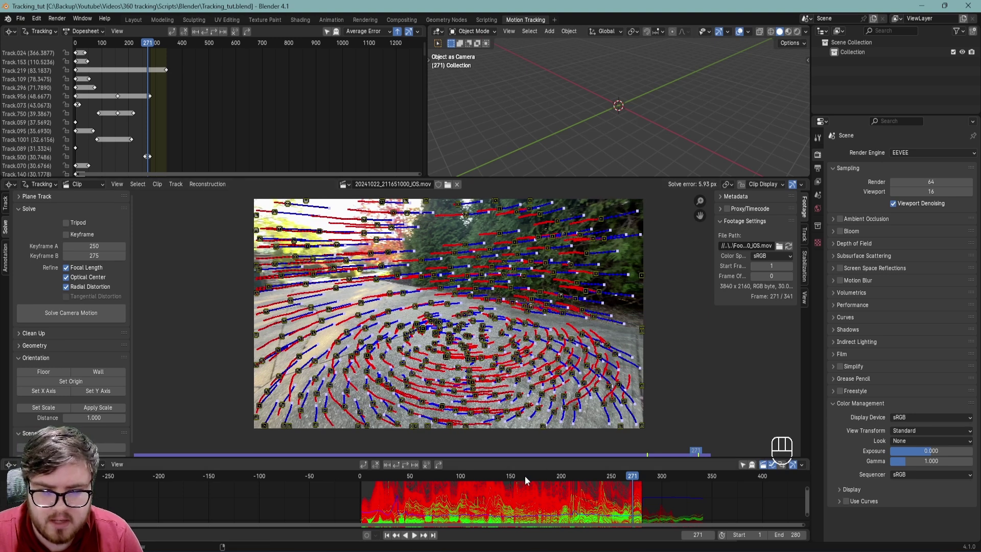
{"action": "left_click", "coordinate": [487, 451]}
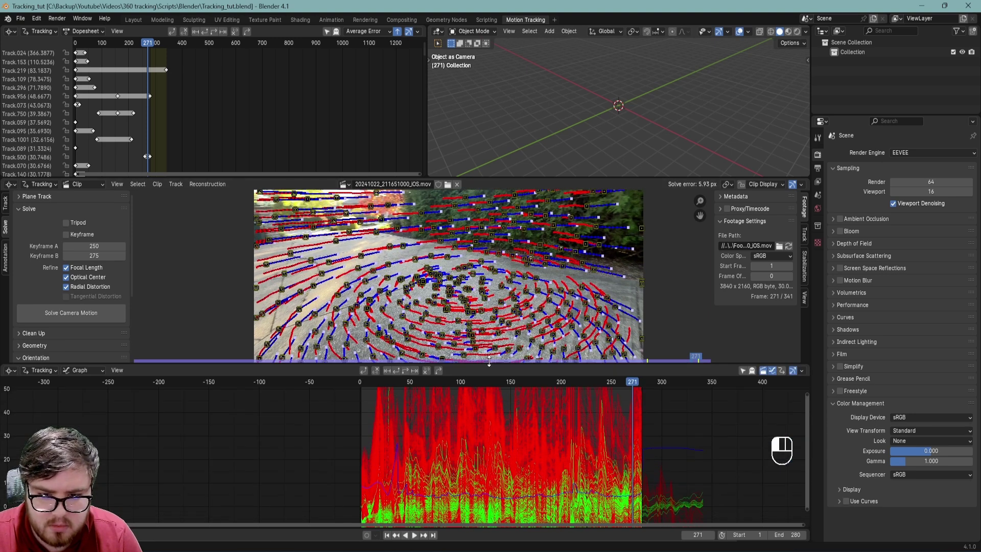
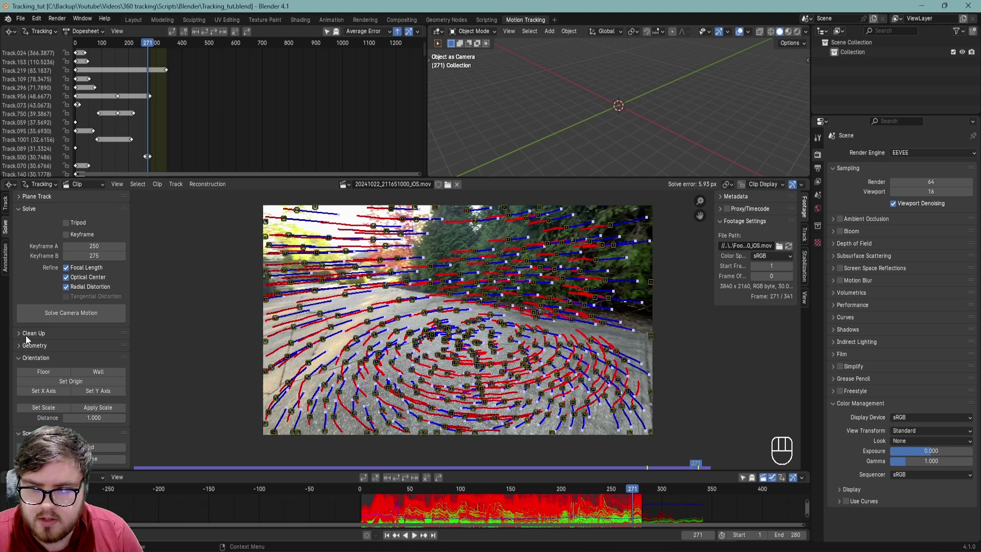
Clean tracks above 4.73 px reprojection error, delete them and re-solve the camera.
{"action": "left_click", "coordinate": [27, 338]}
{"action": "left_click", "coordinate": [67, 381]}
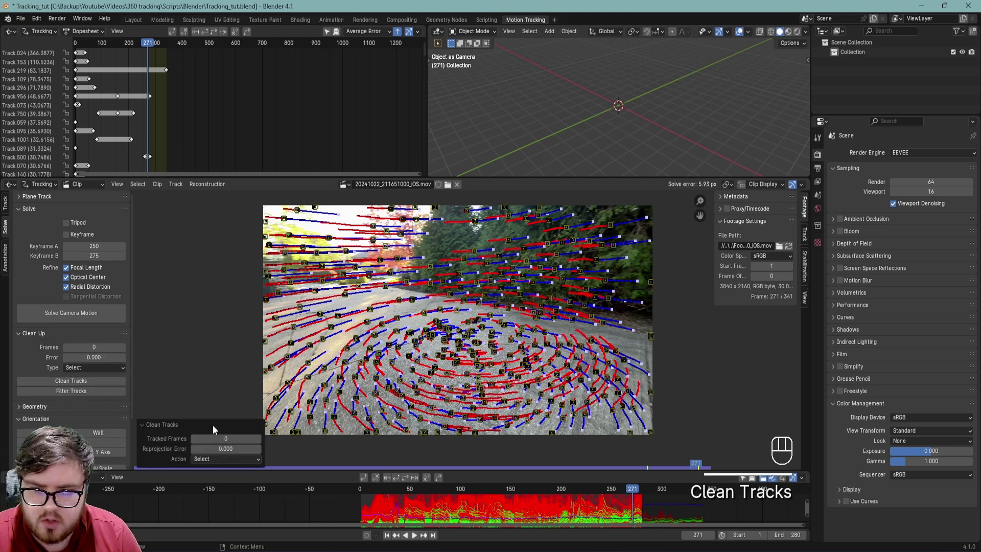
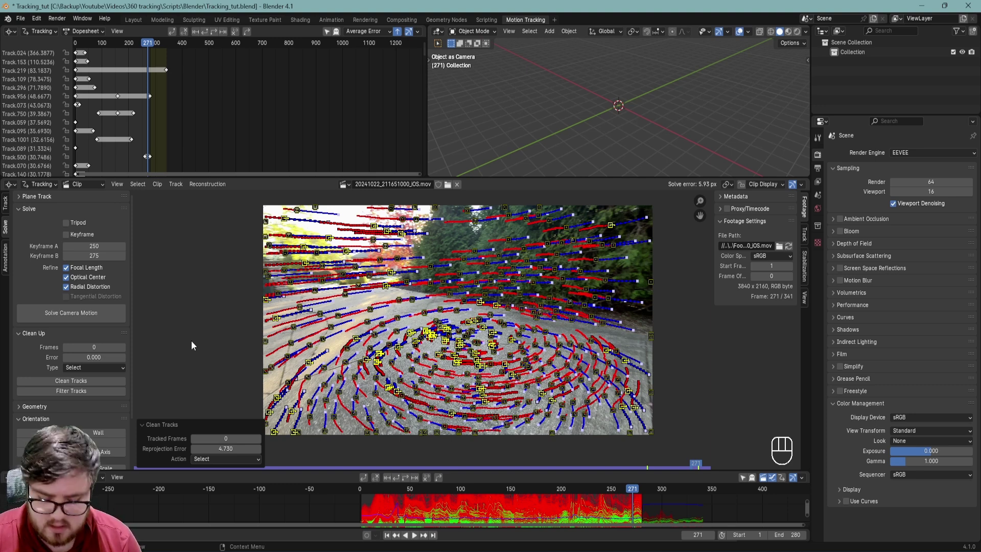
{"action": "key", "text": "x"}
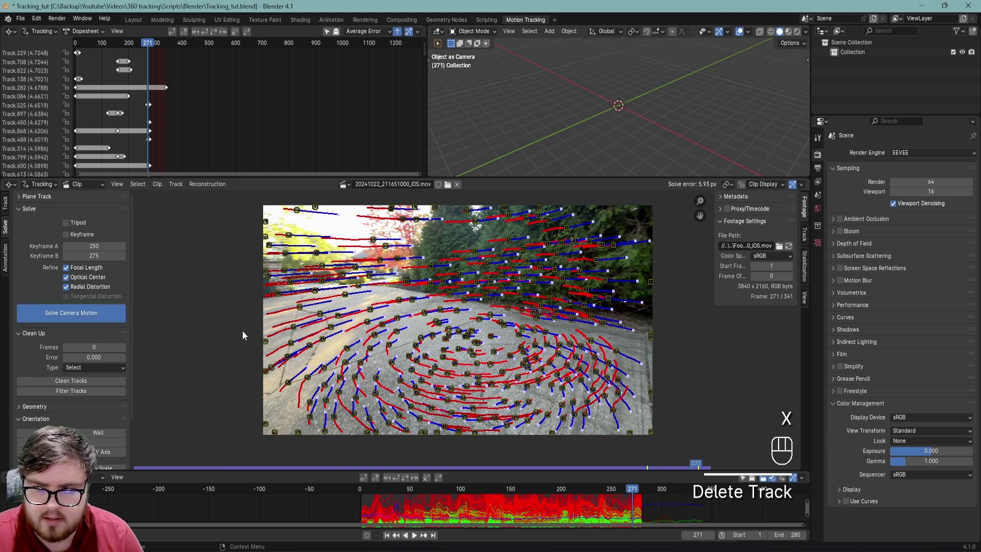
{"action": "left_click", "coordinate": [246, 334]}
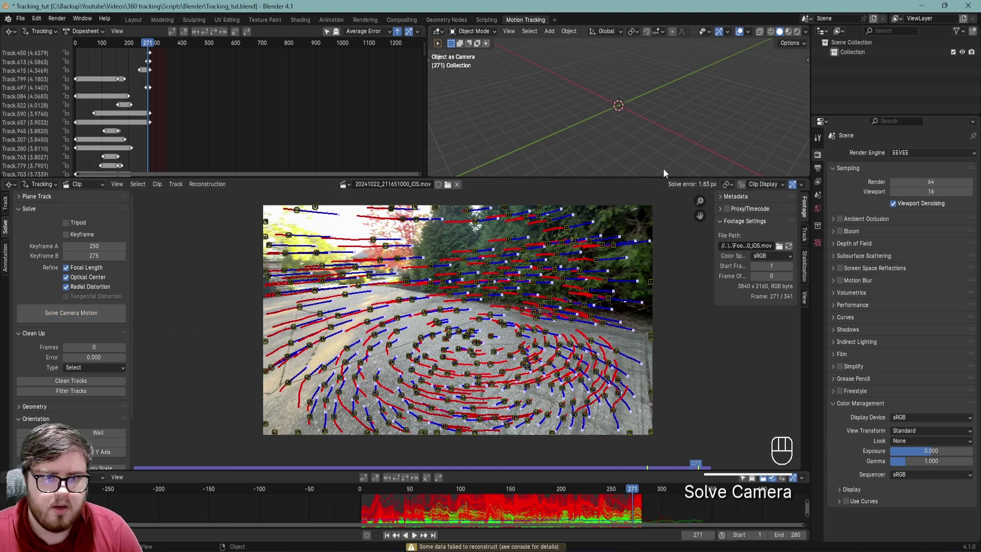
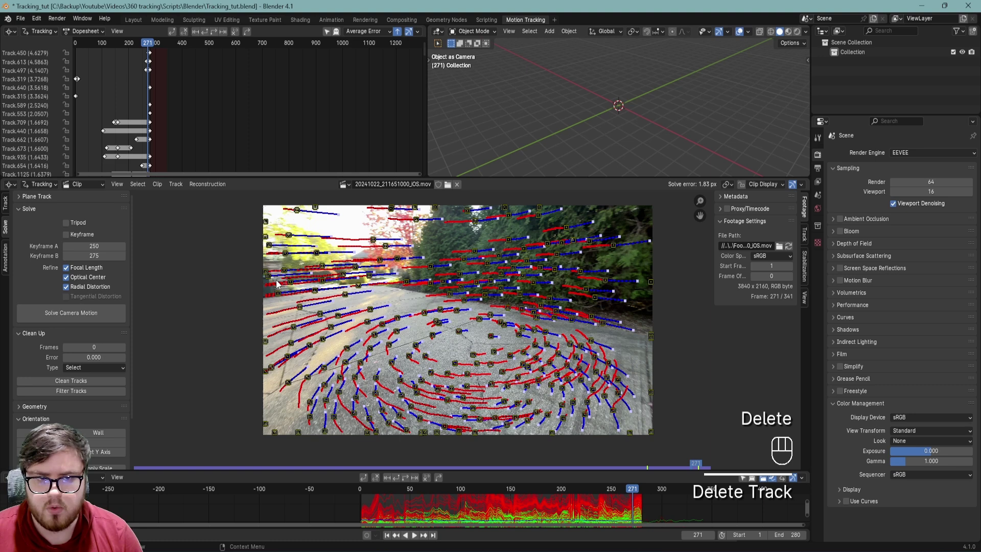
Re-solve again to 1.03 px error and zoom in around frame 82 to inspect the remaining tracks.
{"action": "left_click", "coordinate": [73, 321]}
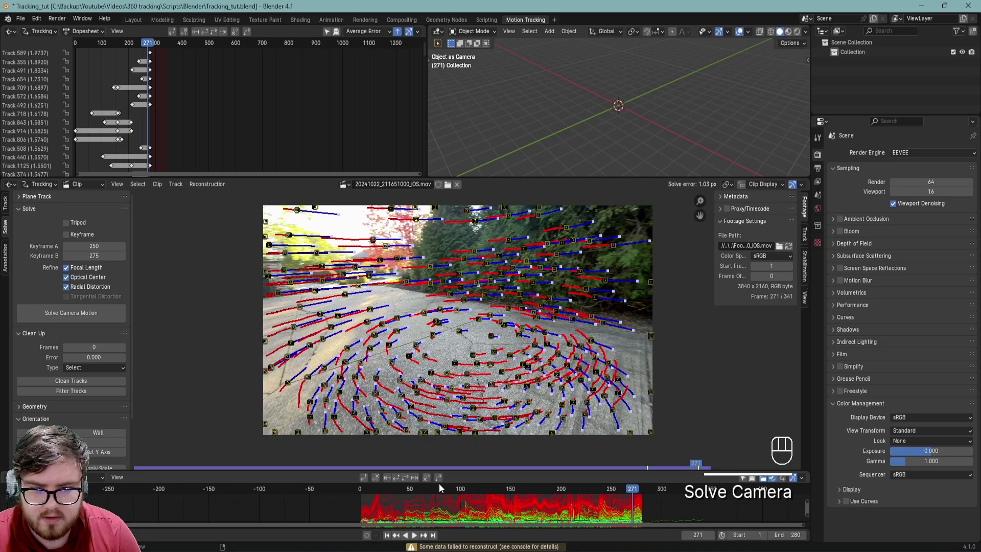
{"action": "left_click_drag", "start_coordinate": [437, 489], "coordinate": [445, 508]}
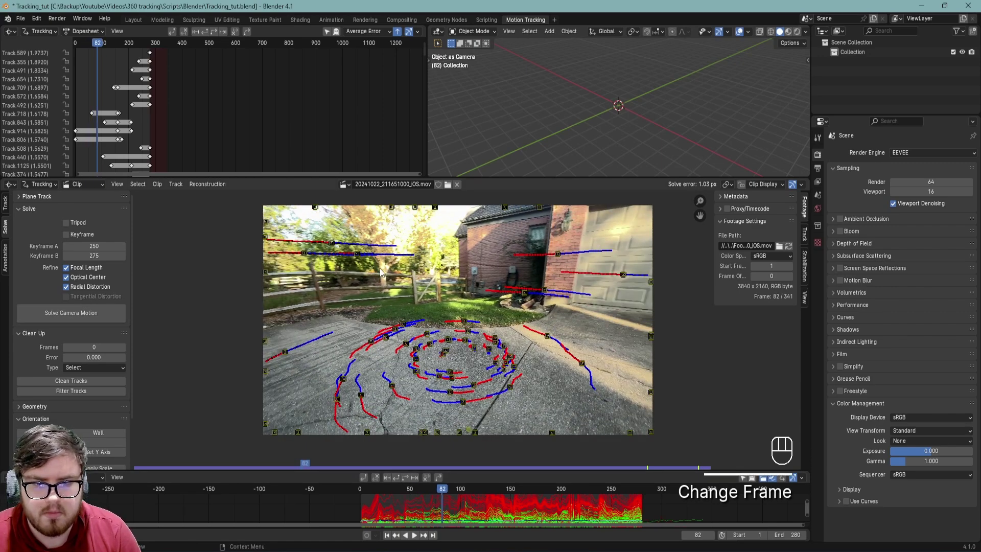
{"action": "left_click", "coordinate": [557, 298]}
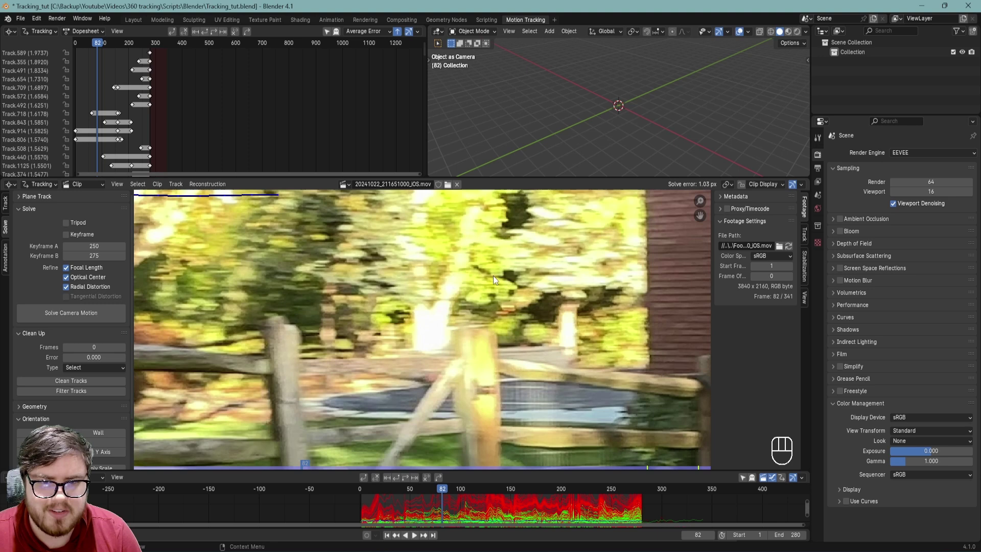
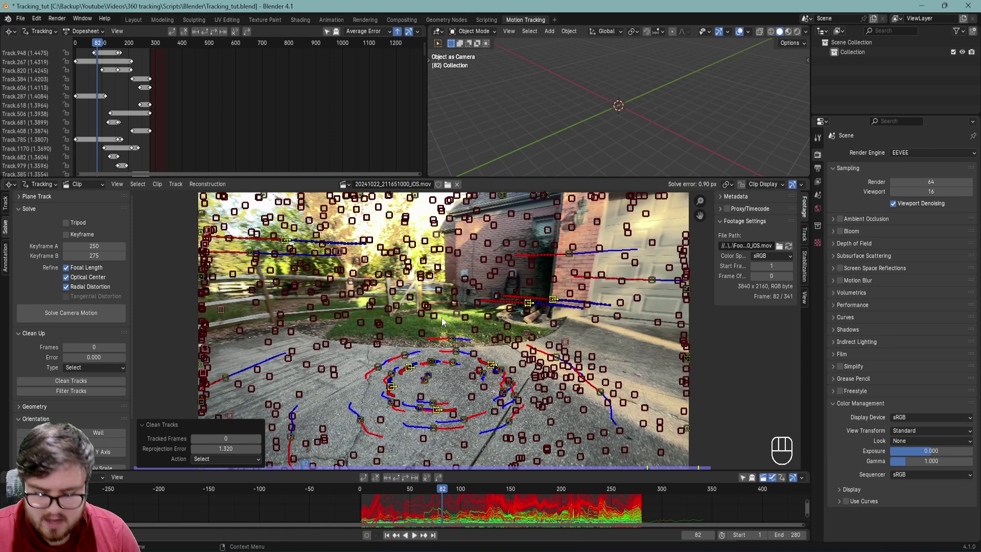
Delete the flagged high-error tracks and lower the Clean Tracks reprojection error threshold.
{"action": "key", "text": "Delete"}
{"action": "left_click_drag", "start_coordinate": [105, 318], "coordinate": [399, 478]}
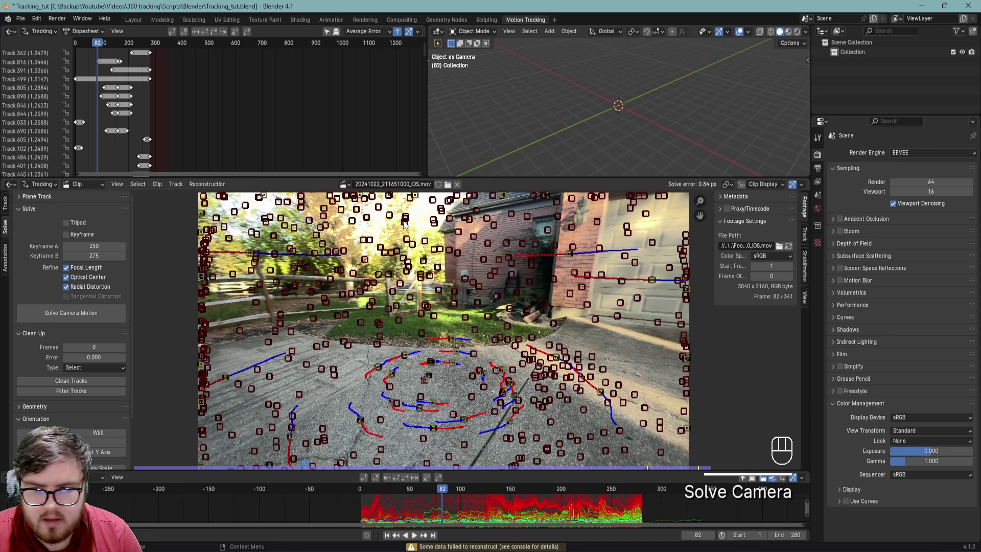
{"action": "left_click", "coordinate": [99, 383]}
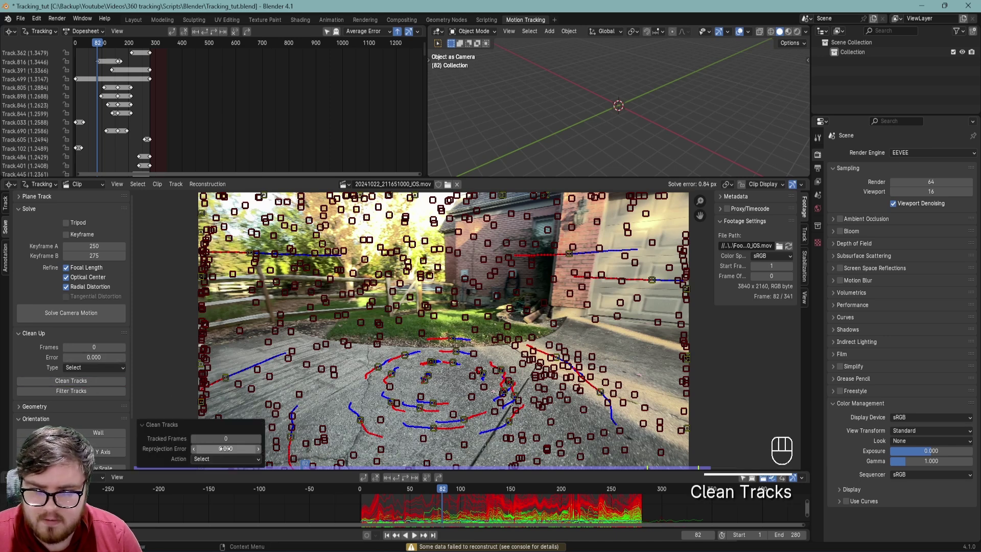
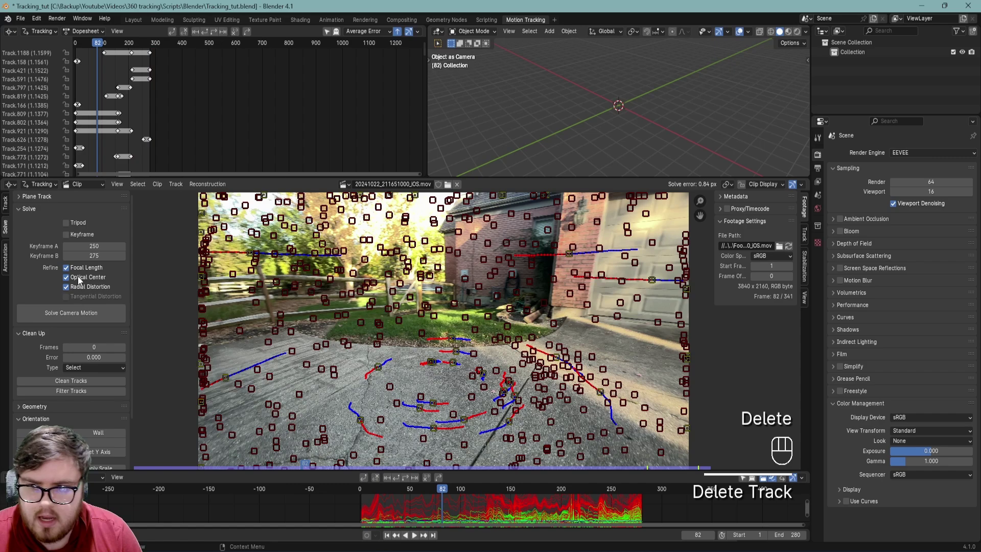
Re-solve the camera motion to 0.74 px error and scrub to a later frame to review tracks.
{"action": "left_click_drag", "start_coordinate": [73, 319], "coordinate": [345, 345]}
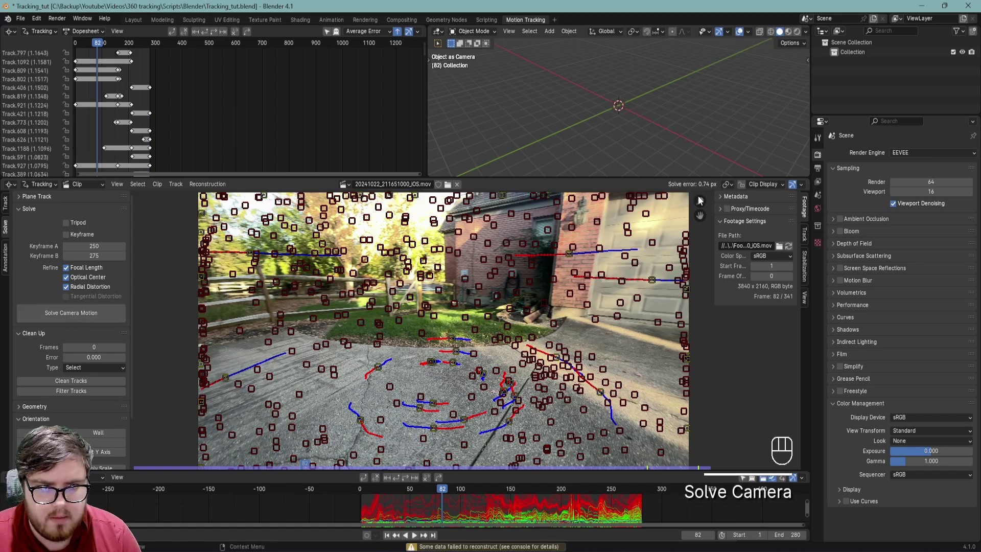
{"action": "left_click_drag", "start_coordinate": [444, 498], "coordinate": [603, 461]}
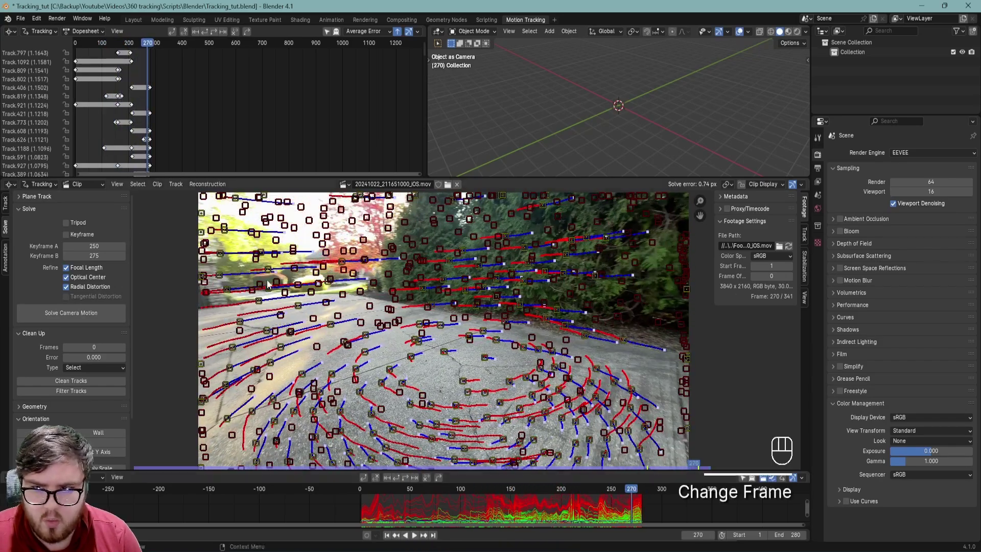
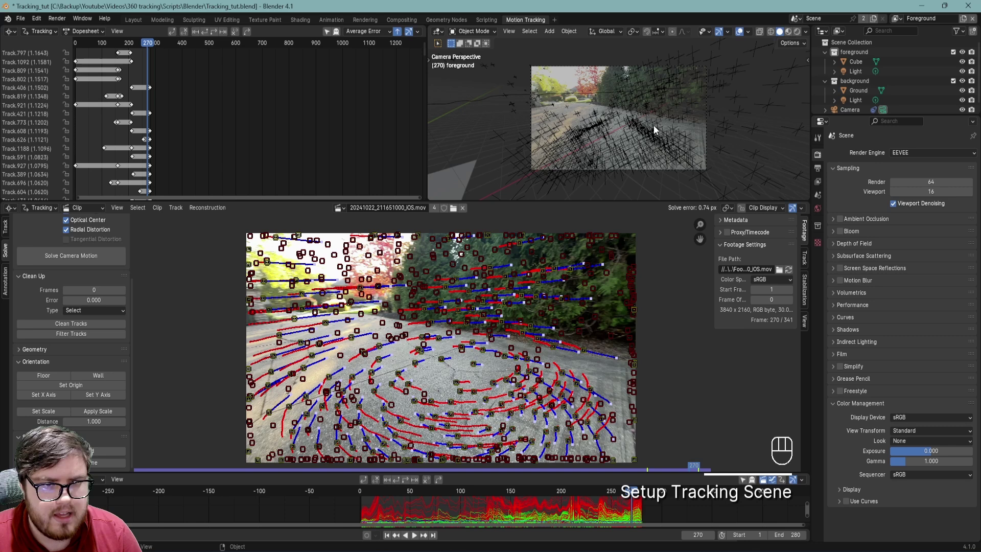
Dissolve the foreground and background collections in the Outliner, keeping their objects.
{"action": "left_click", "coordinate": [668, 128]}
{"action": "left_click", "coordinate": [855, 55]}
{"action": "key", "text": "Delete"}
{"action": "left_click", "coordinate": [857, 54]}
{"action": "key", "text": "Delete"}
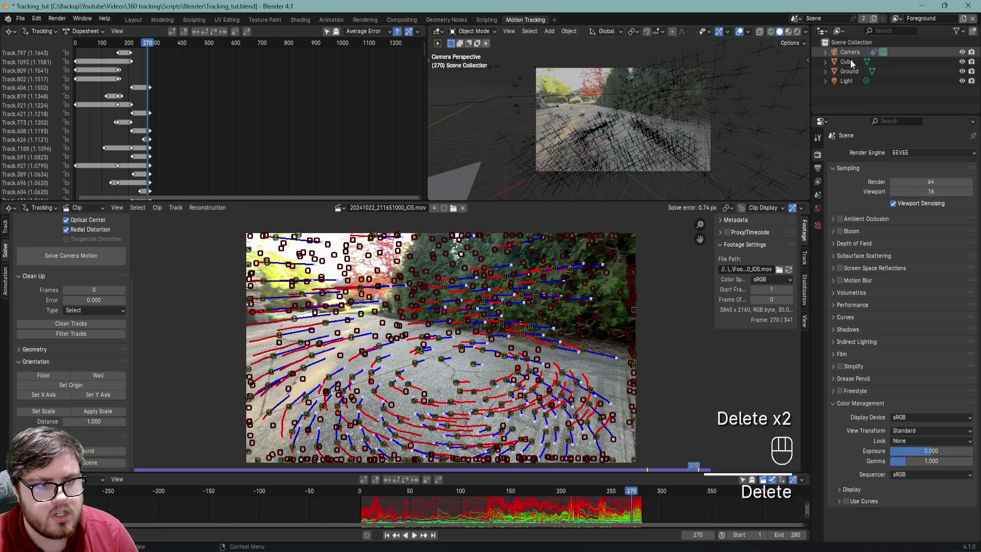
Remove the extra Cube and Light so only the camera and ground remain, then save the file.
{"action": "left_click", "coordinate": [852, 66]}
{"action": "key", "text": "Delete"}
{"action": "key", "text": "Delete"}
{"action": "left_click", "coordinate": [671, 117]}
{"action": "key", "text": "ctrl+s"}
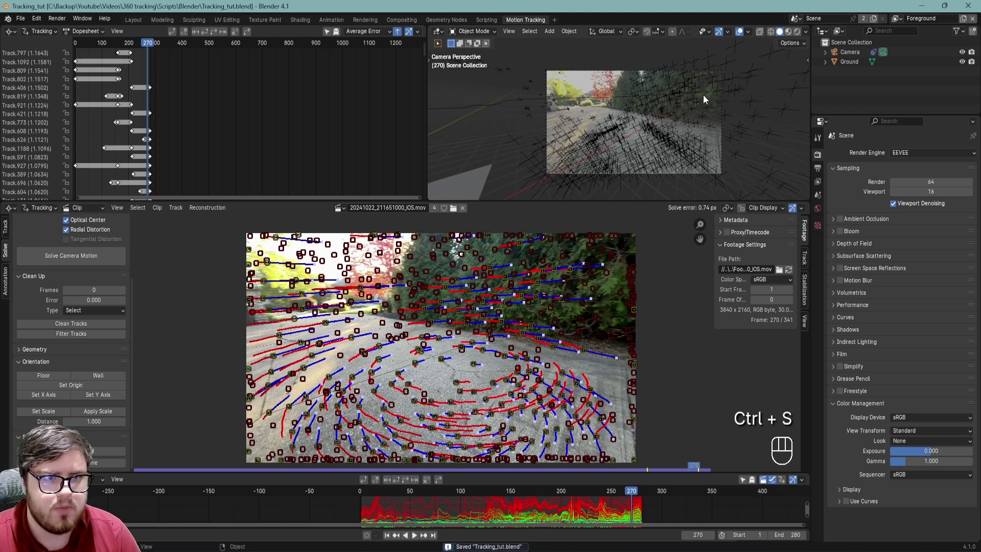
{"action": "left_click_drag", "start_coordinate": [750, 36], "coordinate": [558, 95]}
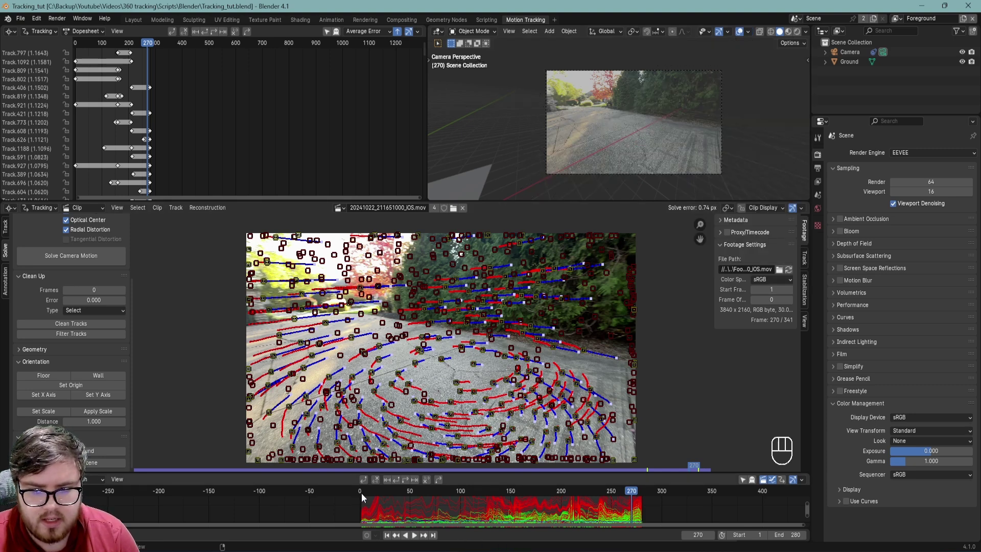
Return to the first frame and subdivide the Ground plane into a grid in Edit Mode.
{"action": "left_click", "coordinate": [366, 496]}
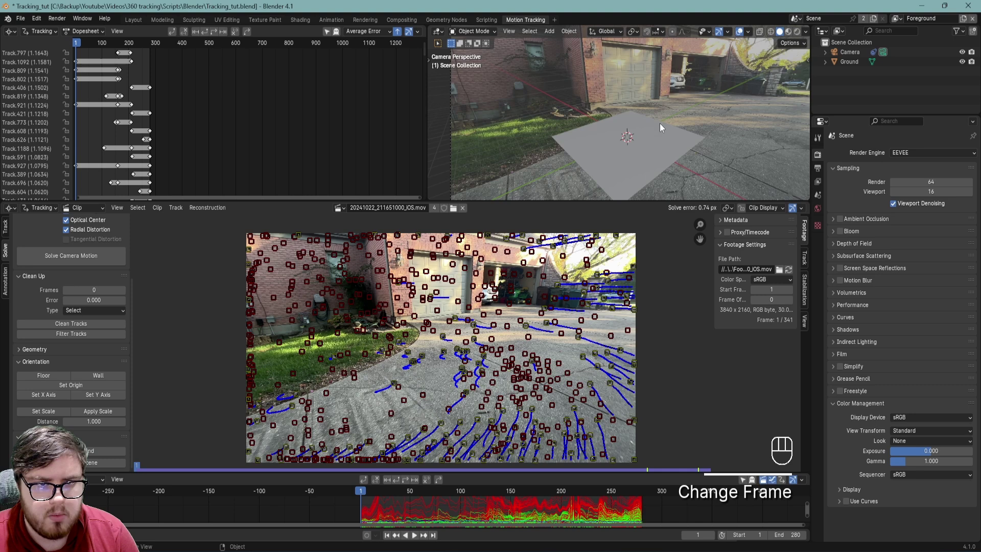
{"action": "left_click", "coordinate": [641, 106]}
{"action": "left_click", "coordinate": [688, 120]}
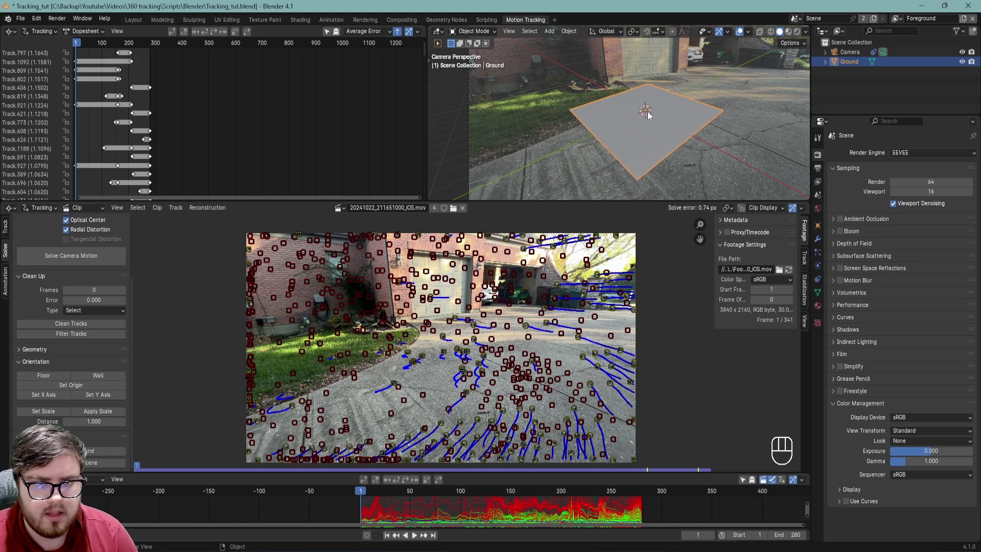
{"action": "key", "text": "Tab"}
{"action": "left_click", "coordinate": [647, 108]}
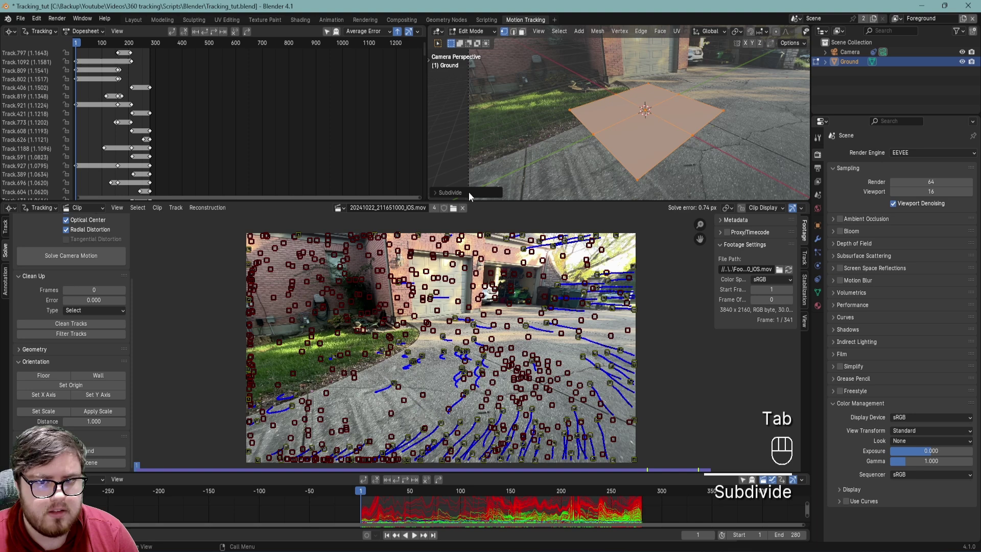
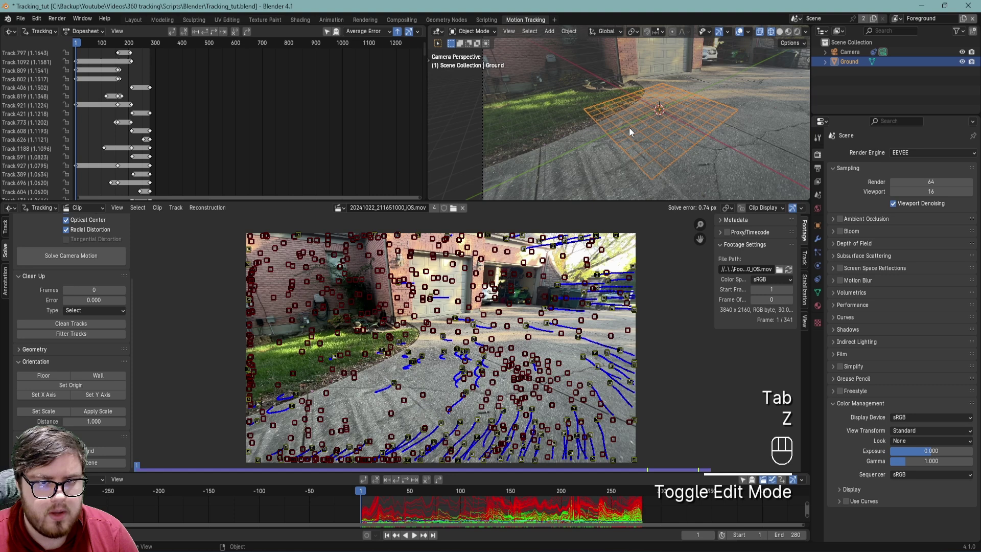
Reframe the camera view so the grid's driveway area is visible over the footage.
{"action": "left_click_drag", "start_coordinate": [716, 129], "coordinate": [704, 130]}
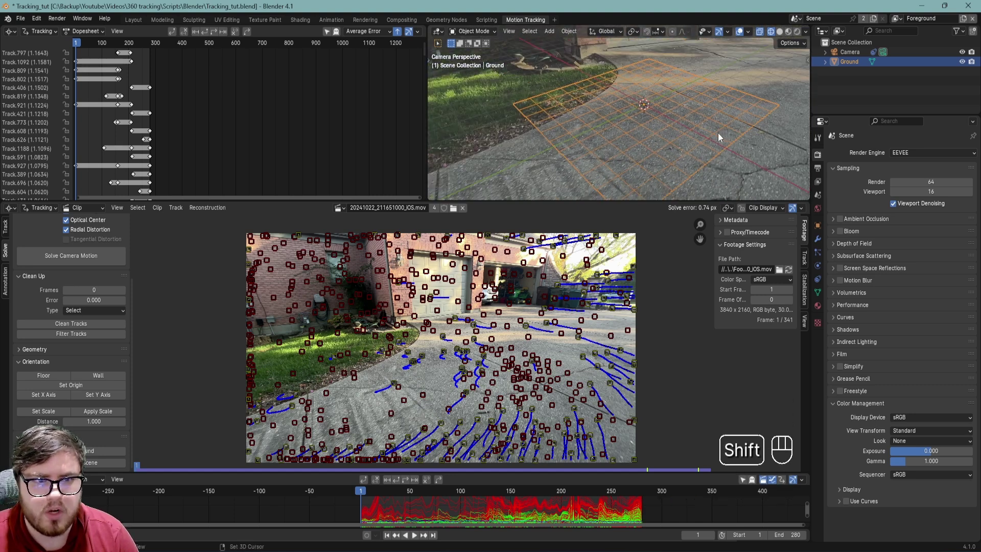
{"action": "left_click_drag", "start_coordinate": [640, 135], "coordinate": [662, 146]}
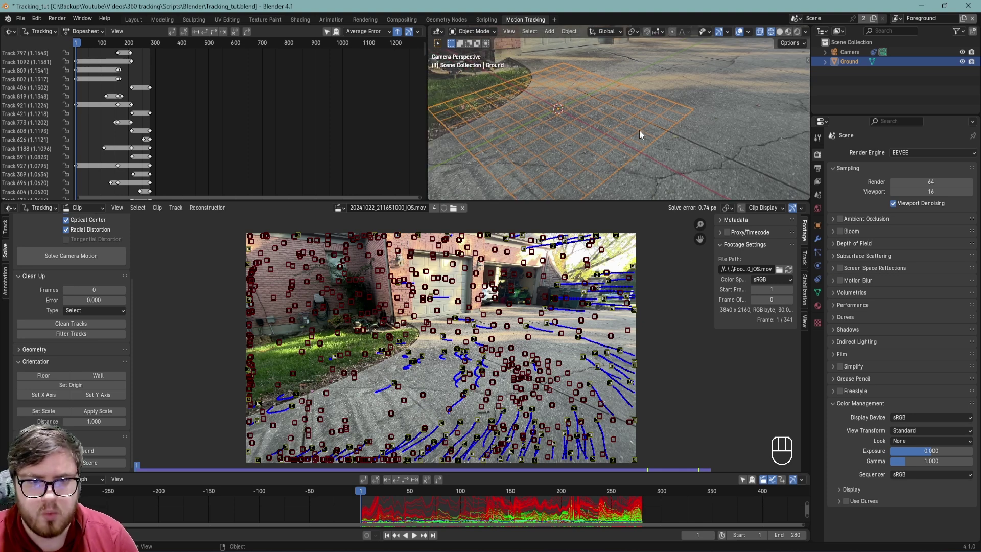
{"action": "middle_click", "coordinate": [622, 135]}
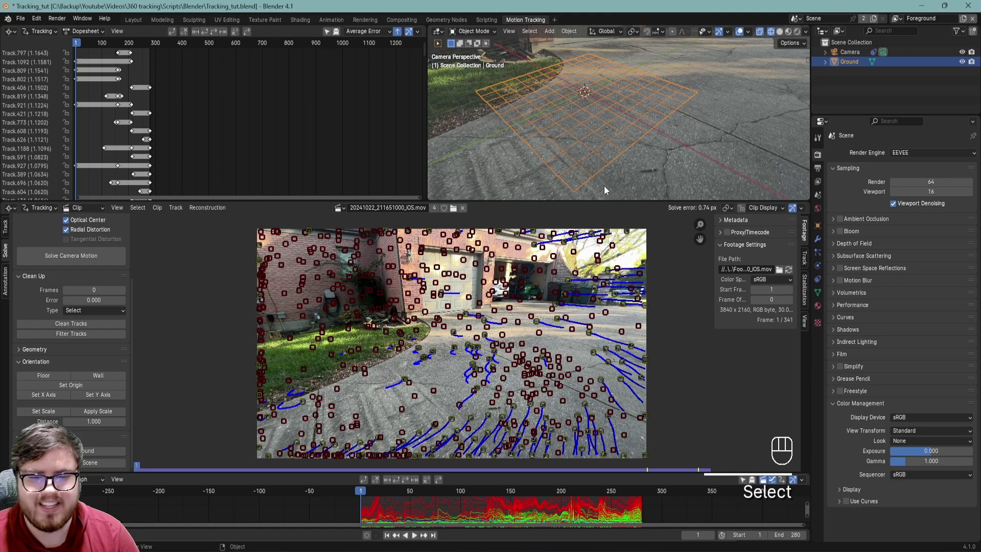
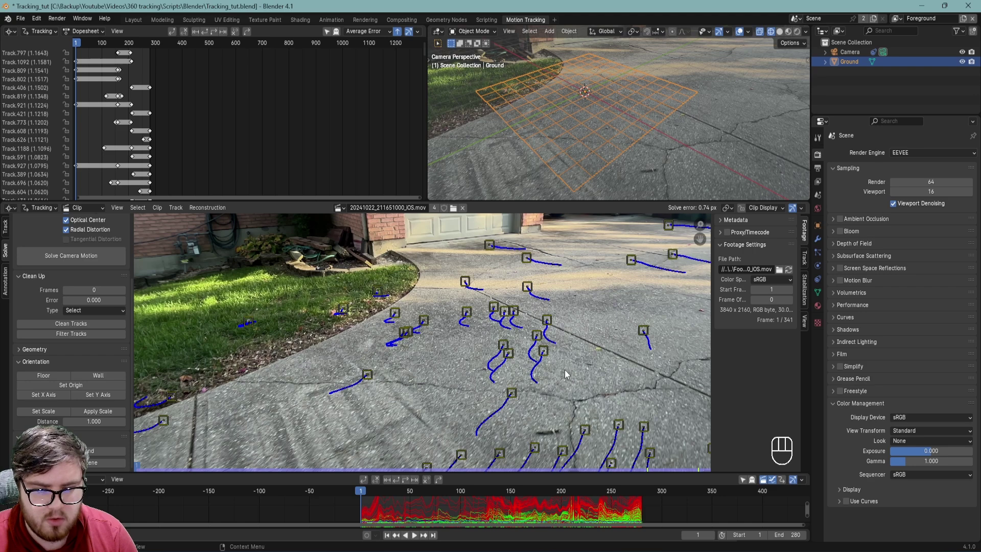
Select three driveway tracks in the Movie Clip Editor after clearing the previous selection.
{"action": "left_click_drag", "start_coordinate": [500, 497], "coordinate": [486, 382]}
{"action": "left_click", "coordinate": [483, 375]}
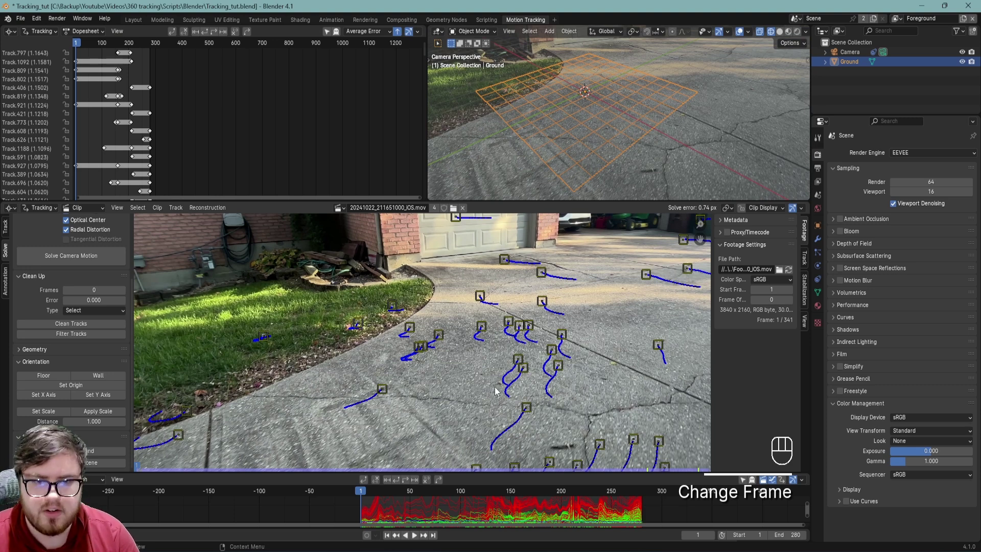
{"action": "left_click_drag", "start_coordinate": [418, 349], "coordinate": [524, 329]}
{"action": "left_click_drag", "start_coordinate": [532, 323], "coordinate": [532, 410]}
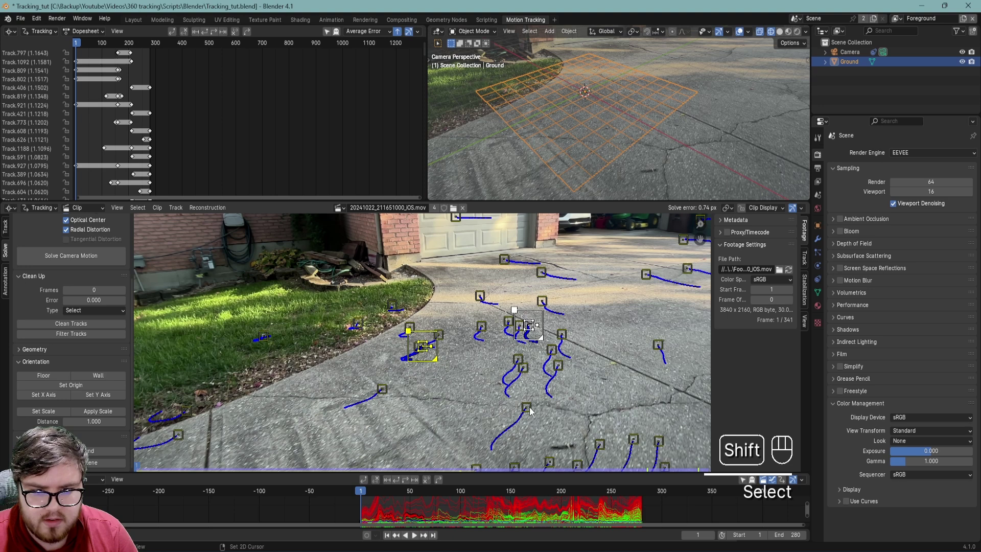
{"action": "left_click", "coordinate": [533, 410]}
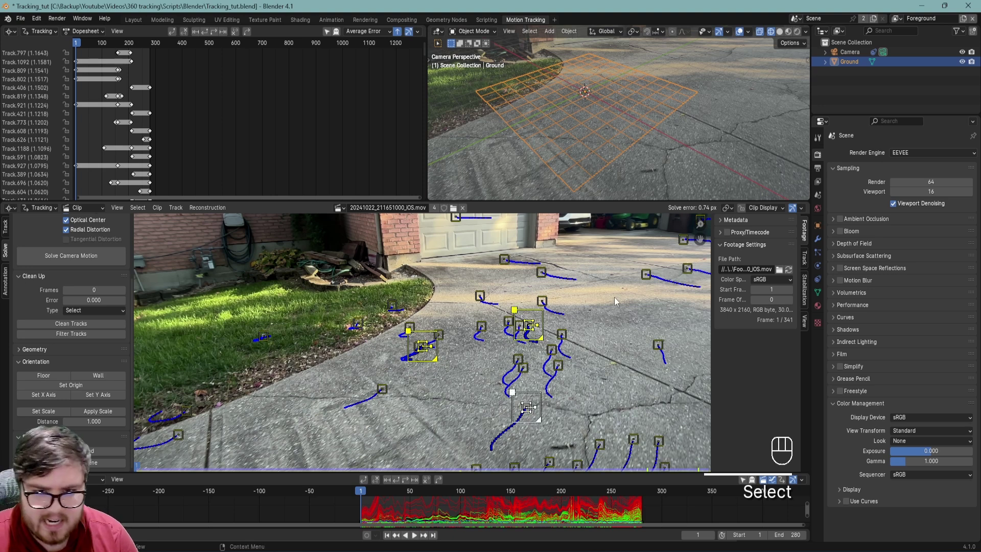
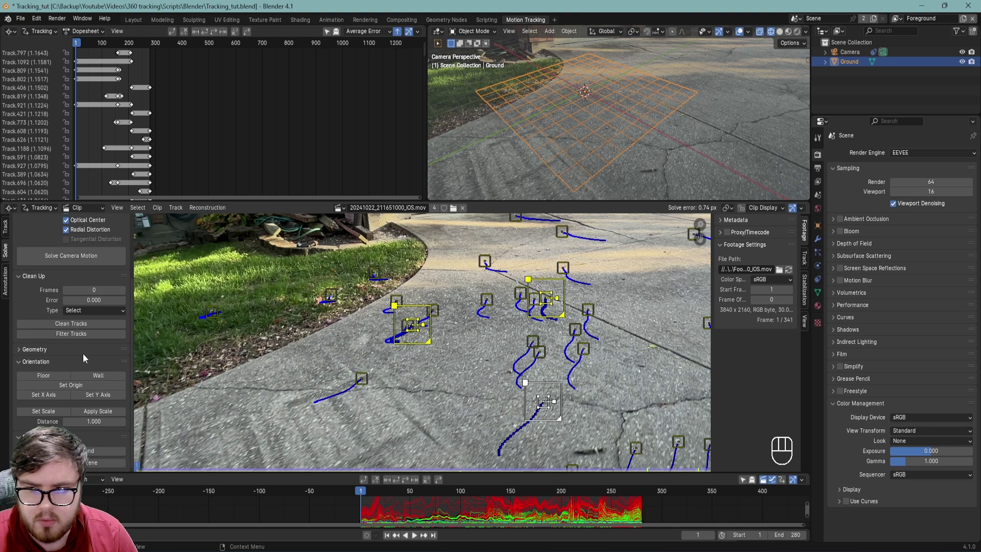
Set those three tracks as the Floor and pick a central track for the origin.
{"action": "left_click_drag", "start_coordinate": [54, 376], "coordinate": [544, 109]}
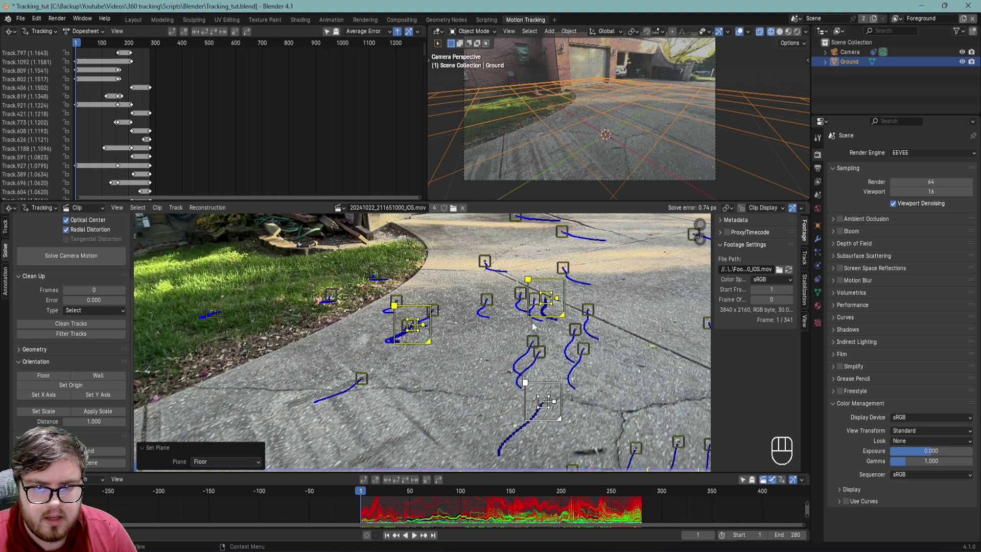
{"action": "left_click", "coordinate": [532, 338]}
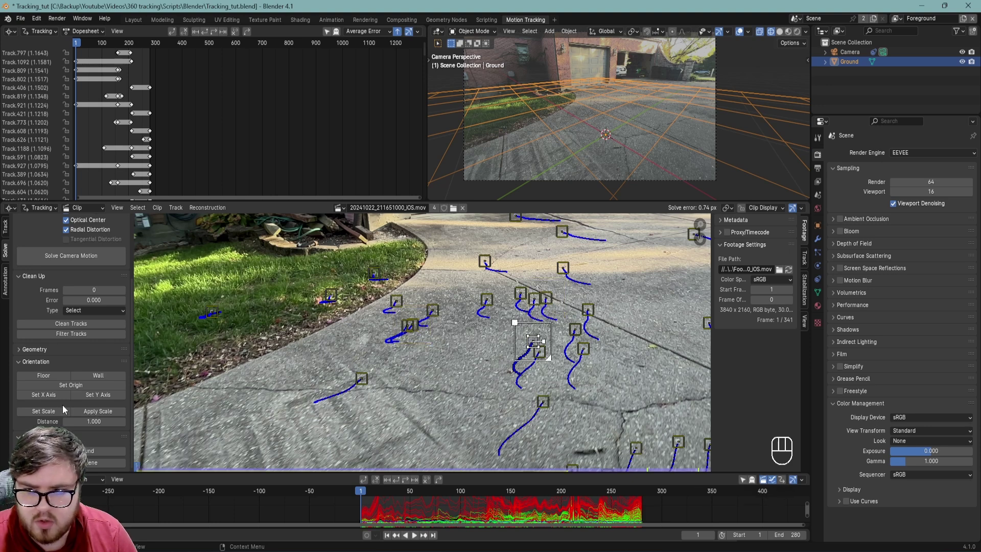
Set the scene origin on the central track and align the X axis to a track along the driveway crack.
{"action": "left_click_drag", "start_coordinate": [64, 391], "coordinate": [603, 90]}
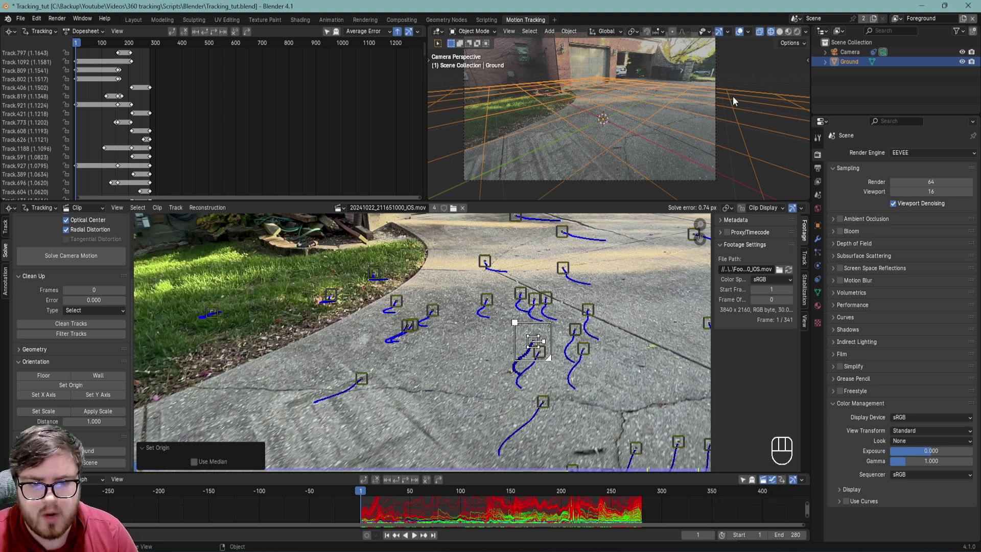
{"action": "left_click", "coordinate": [582, 331]}
{"action": "left_click", "coordinate": [53, 398]}
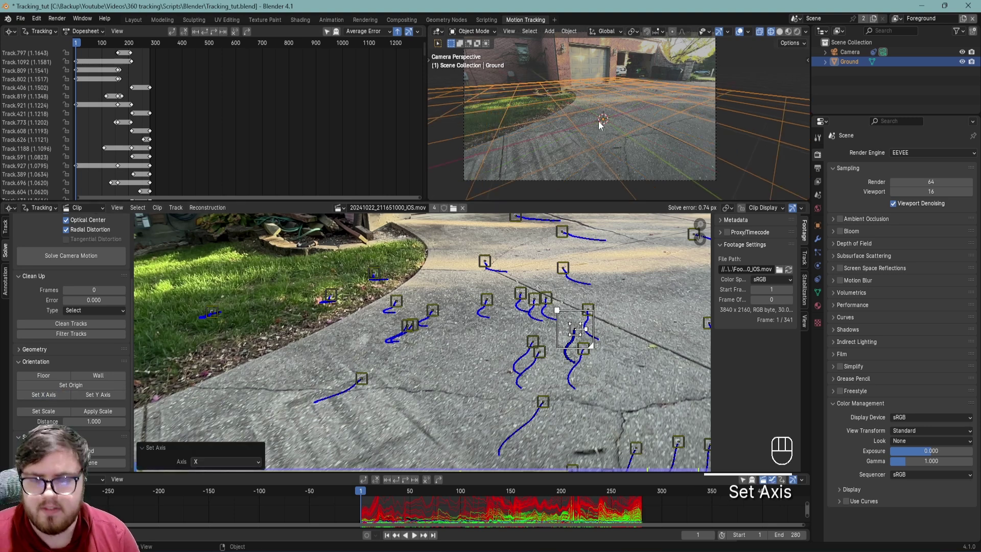
Select two driveway tracks to set the scene scale distance to 0.600.
{"action": "left_click", "coordinate": [624, 313]}
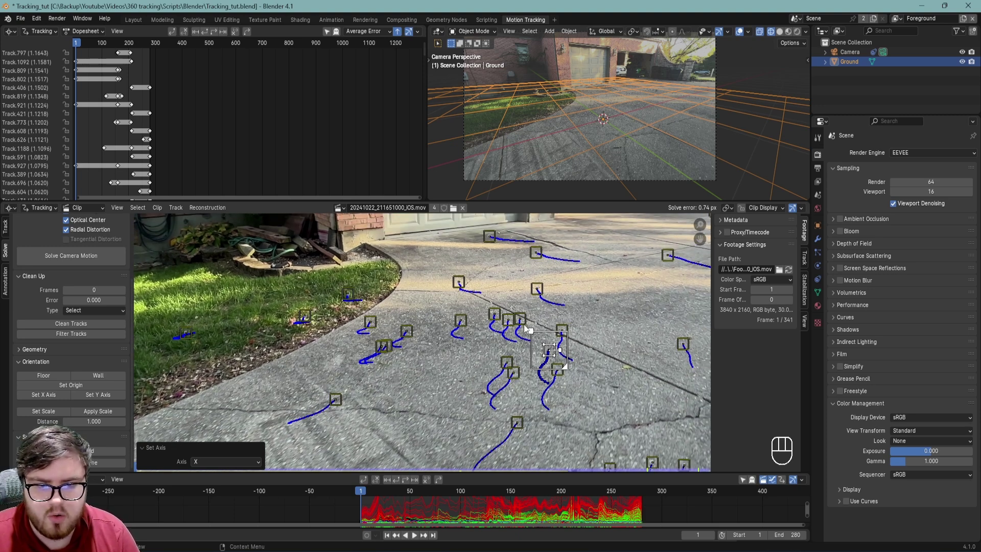
{"action": "left_click", "coordinate": [511, 323]}
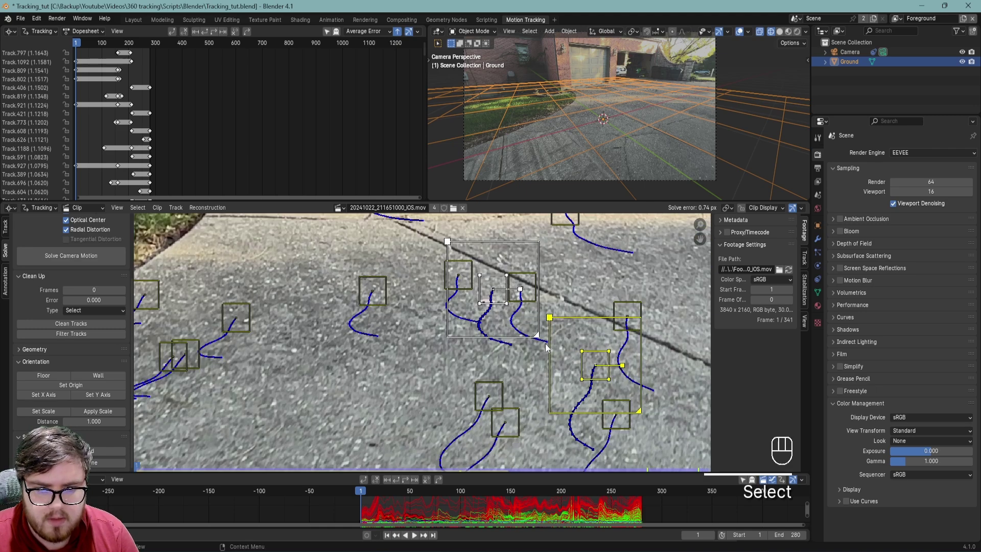
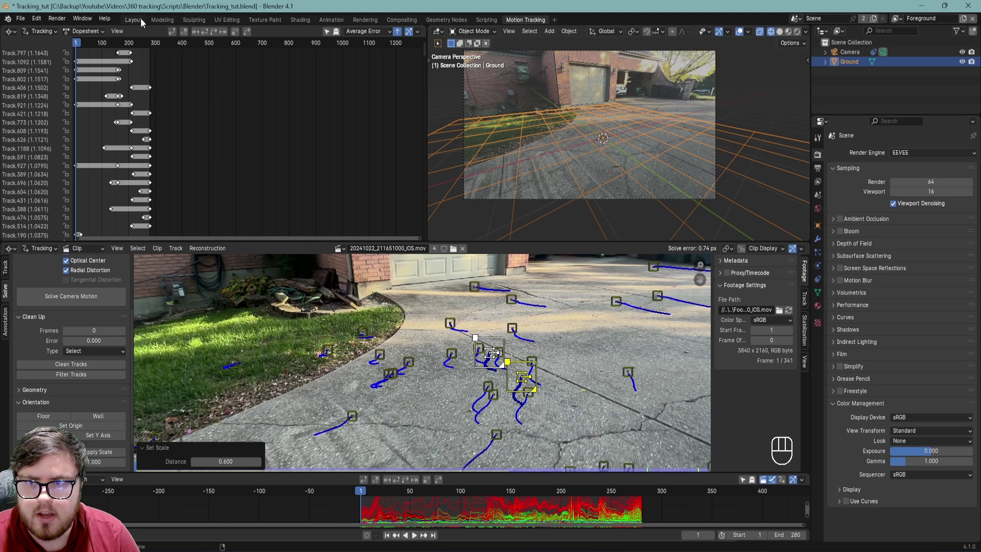
Switch to the Layout workspace, look through the camera and add a Mesh Cube at the origin.
{"action": "left_click_drag", "start_coordinate": [458, 259], "coordinate": [494, 279]}
{"action": "key", "text": "KP_0"}
{"action": "left_click_drag", "start_coordinate": [472, 266], "coordinate": [501, 265]}
{"action": "key", "text": "x"}
{"action": "left_click_drag", "start_coordinate": [492, 297], "coordinate": [491, 313]}
{"action": "key", "text": "shift+a"}
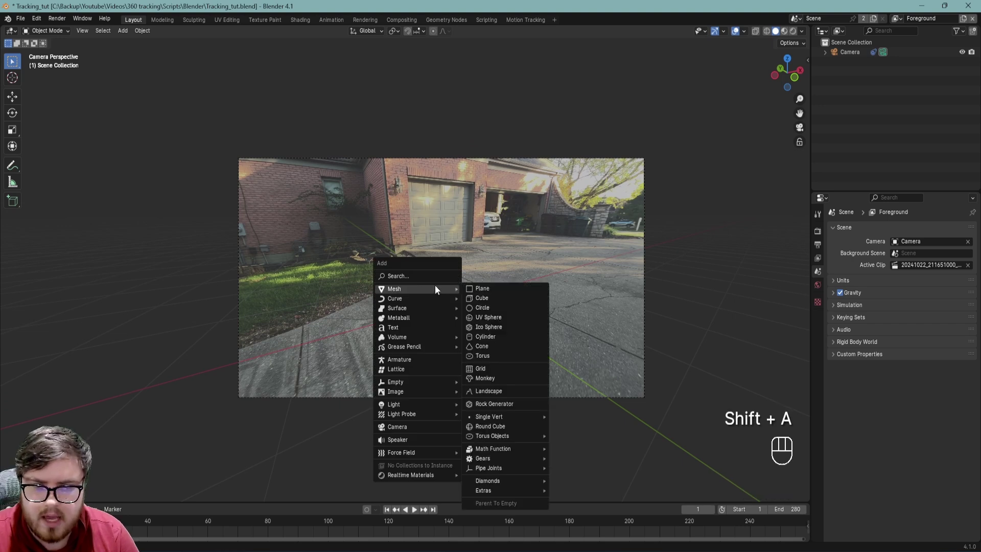
{"action": "key", "text": "Tab"}
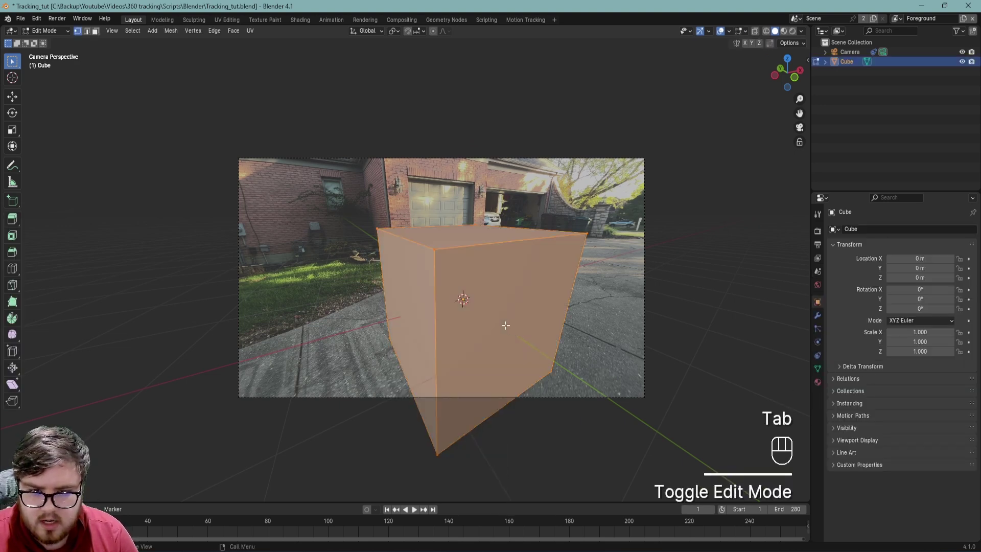
Raise the cube to rest on the floor and scale it down to about 0.151 on the driveway.
{"action": "key", "text": "a"}
{"action": "key", "text": "g"}
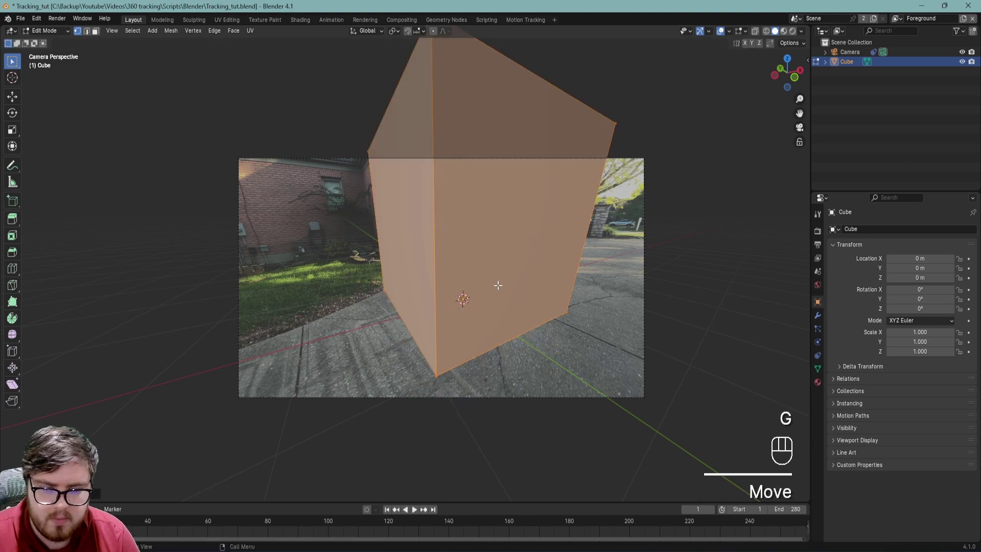
{"action": "key", "text": "Tab"}
{"action": "key", "text": "KP_1"}
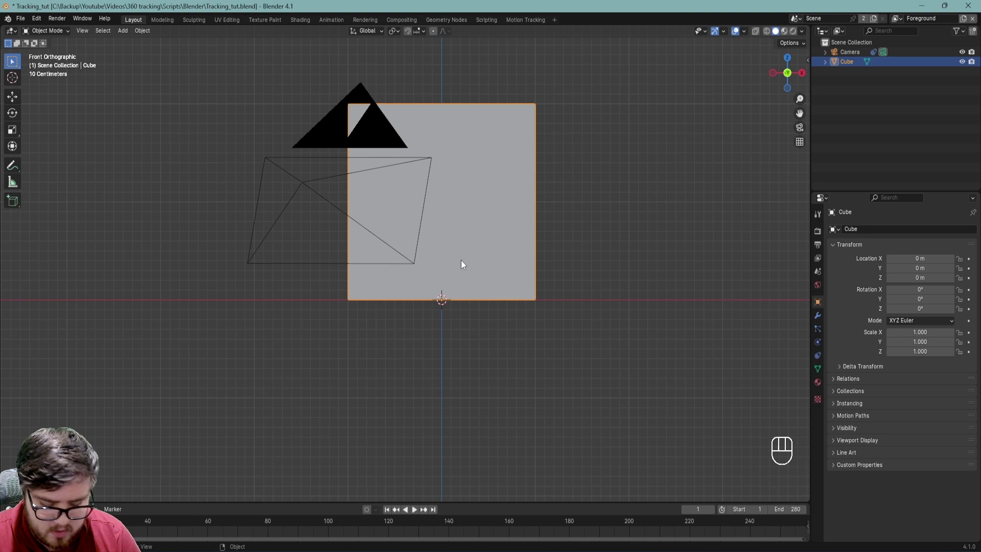
{"action": "key", "text": "KP_0"}
{"action": "key", "text": "s"}
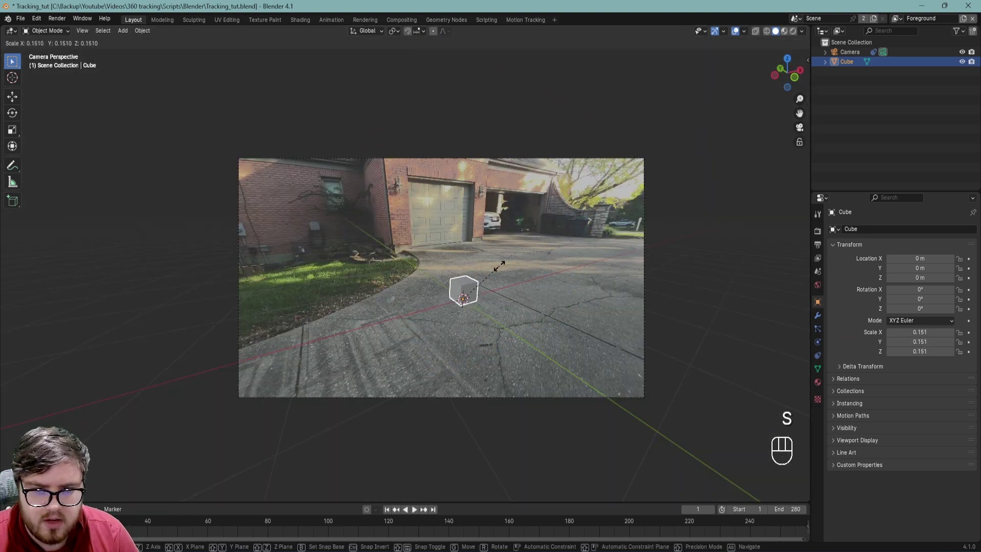
{"action": "left_click", "coordinate": [822, 319]}
{"action": "left_click_drag", "start_coordinate": [875, 232], "coordinate": [846, 246]}
Add two Array modifiers to repeat the cube into a spaced grid across the driveway.
{"action": "key", "text": "r"}
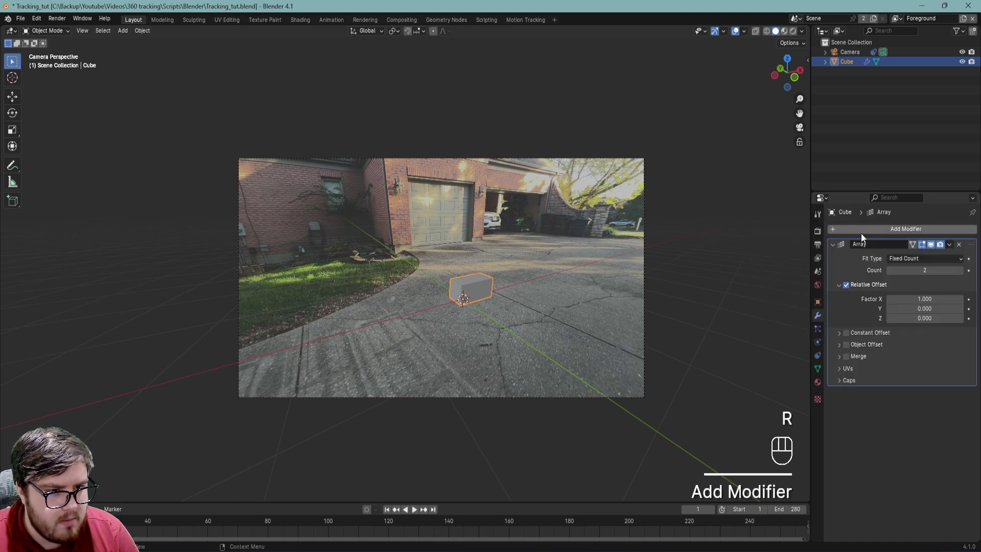
{"action": "left_click", "coordinate": [864, 236]}
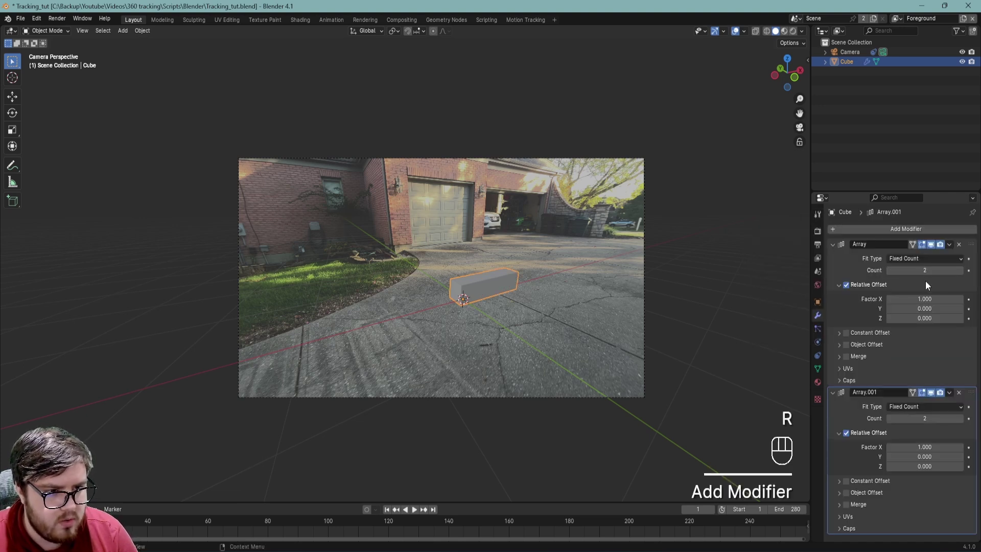
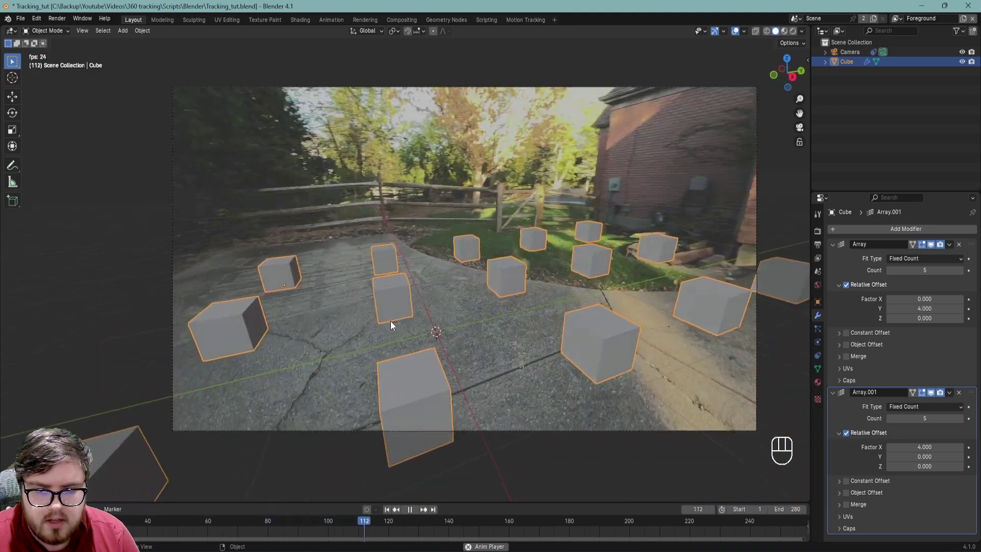
{"action": "middle_click", "coordinate": [543, 317]}
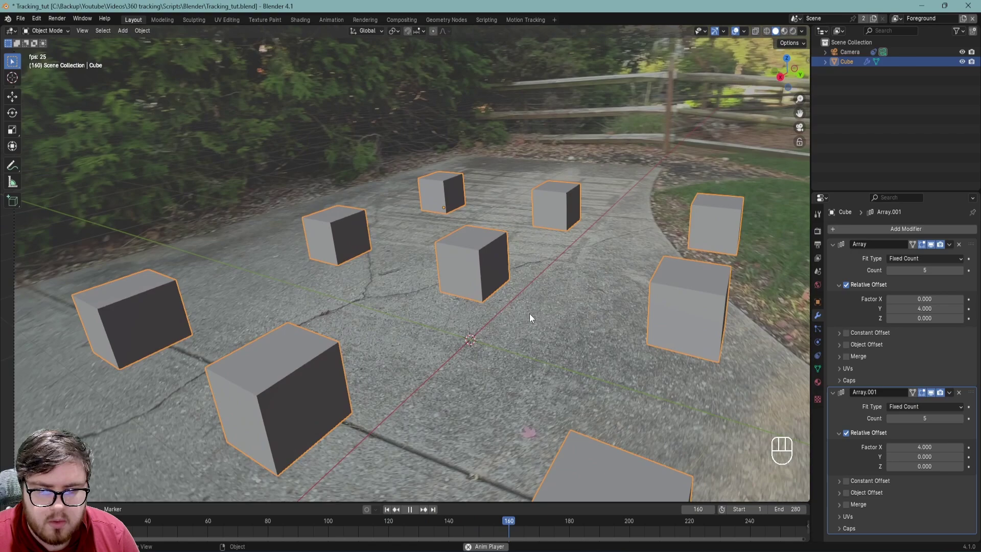
{"action": "middle_click", "coordinate": [87, 332]}
{"action": "left_click_drag", "start_coordinate": [311, 321], "coordinate": [348, 333]}
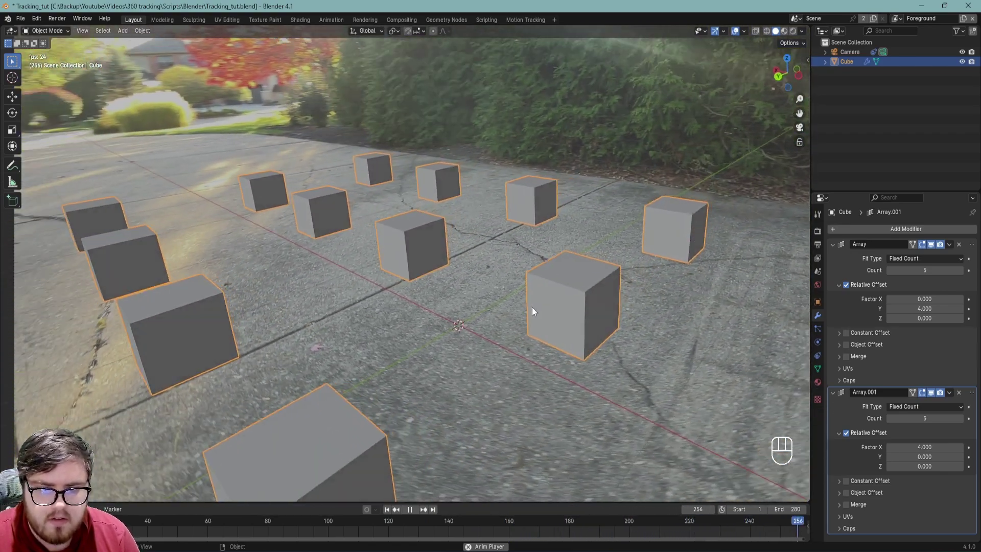
{"action": "left_click", "coordinate": [597, 297]}
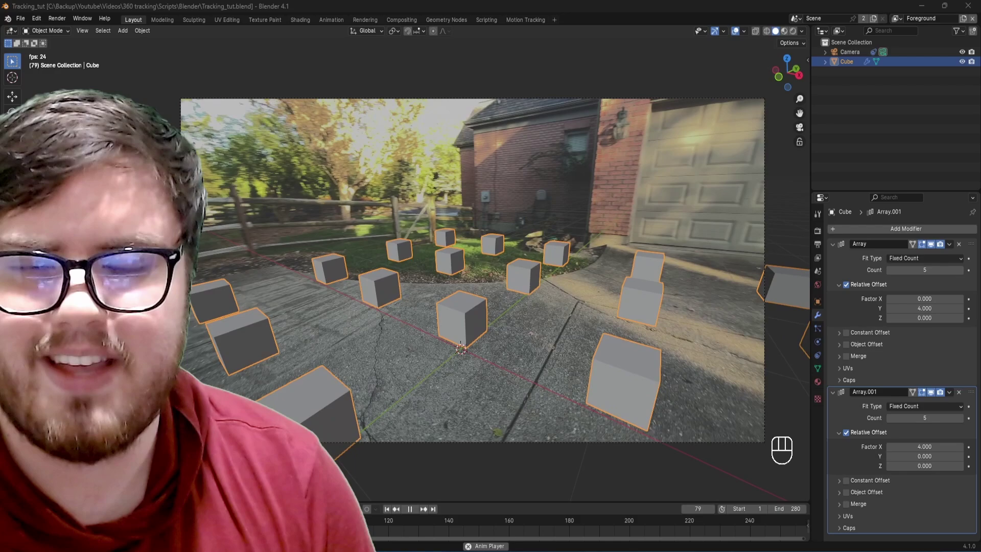